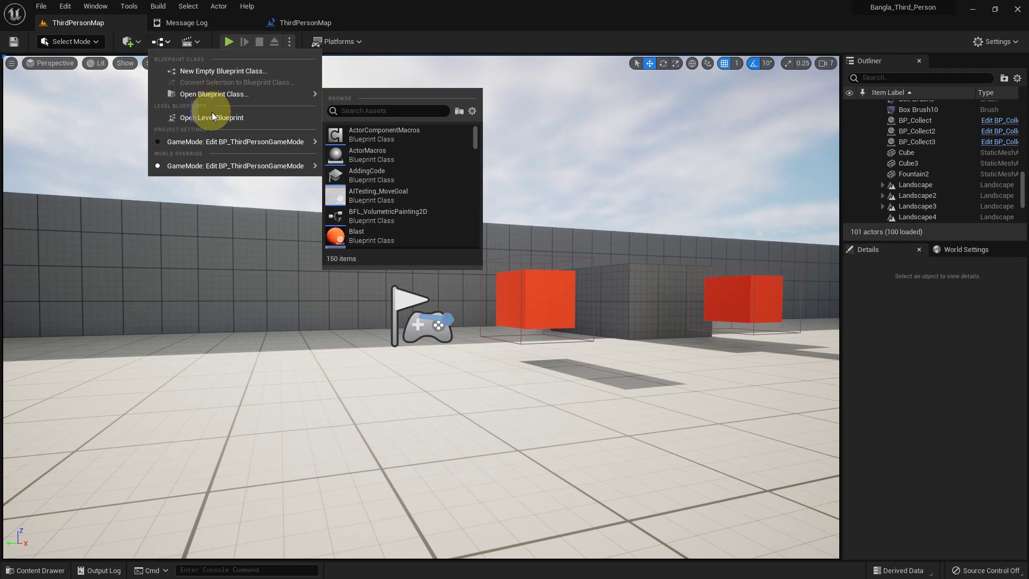
# - Begin adding a new variable in the ThirdPersonMap Level Blueprint
pyautogui.rightClick(325, 219)
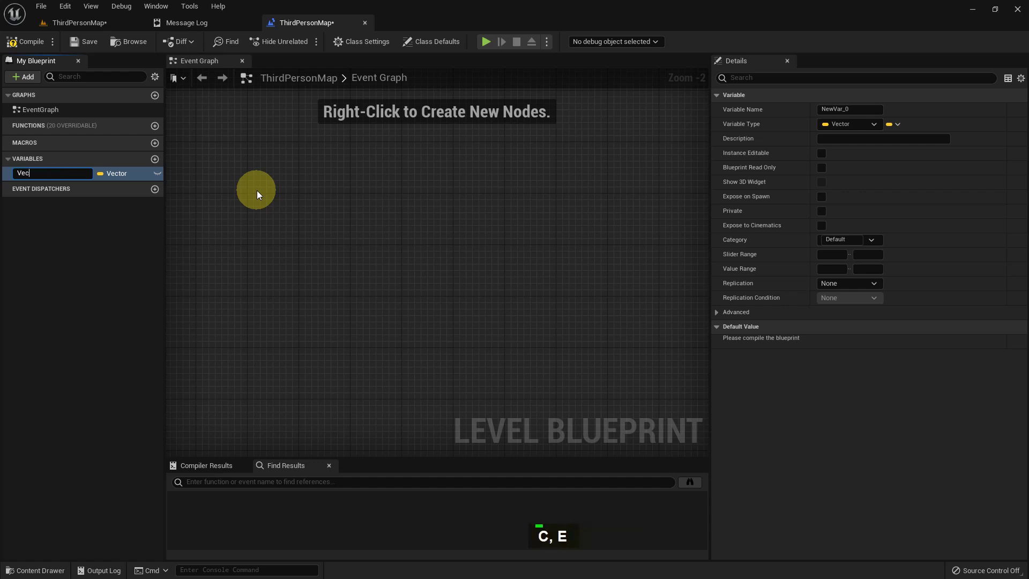
# - Confirm the variable name Vector and drag Get/Set Vector nodes into the Event Graph
pyautogui.press('Return')
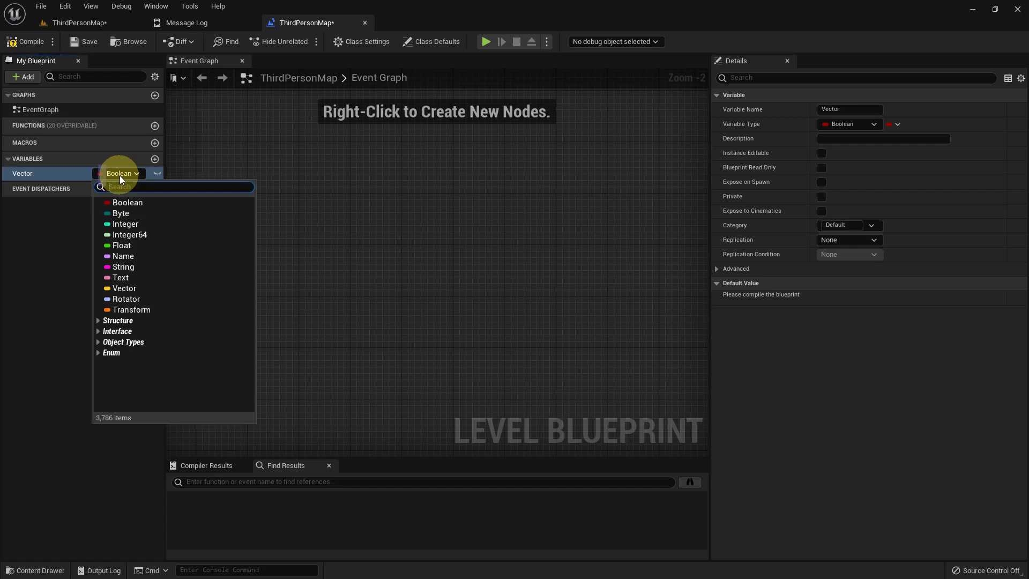
pyautogui.middleClick(144, 289)
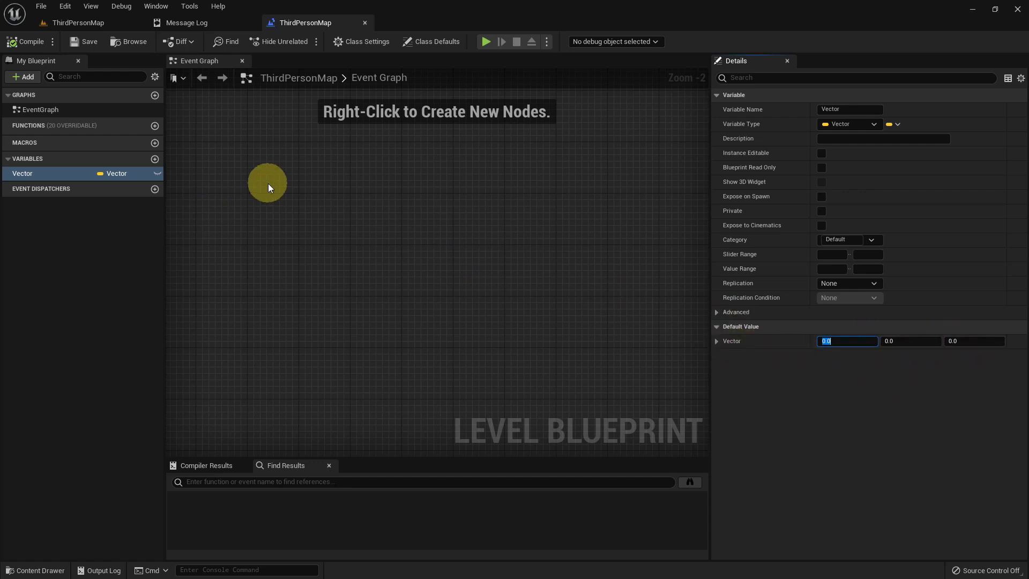
pyautogui.rightClick(274, 213)
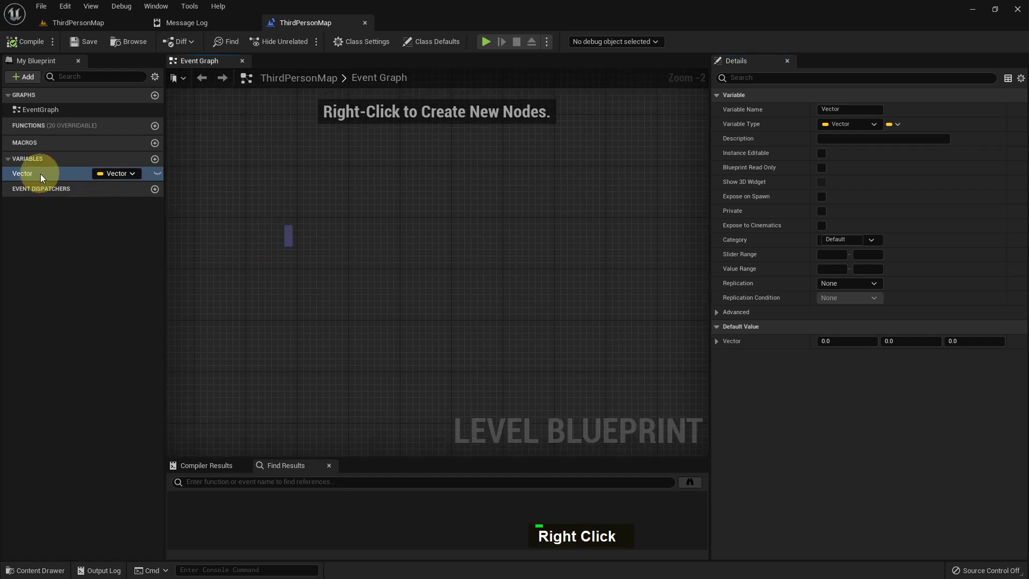
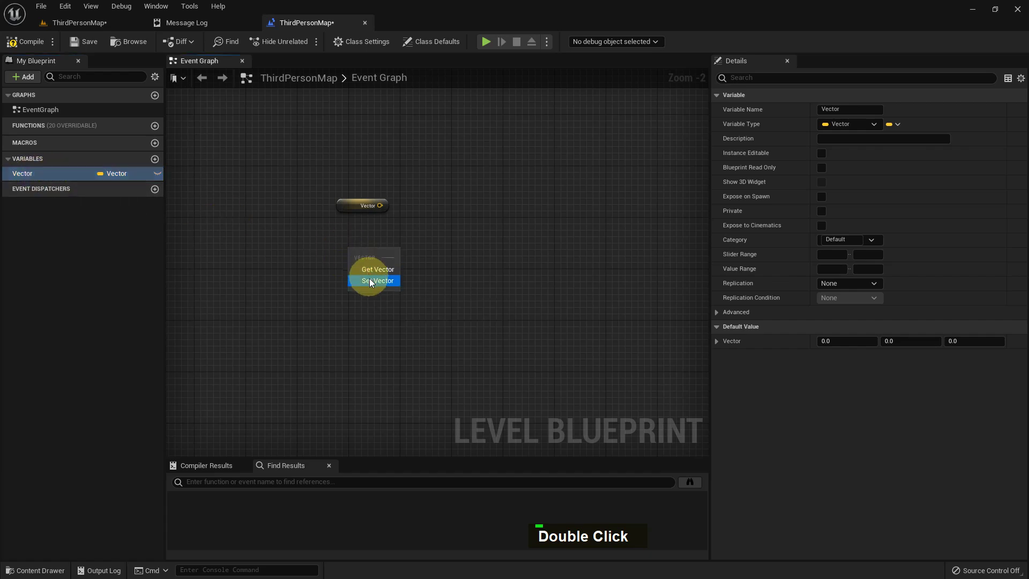
pyautogui.rightClick(396, 299)
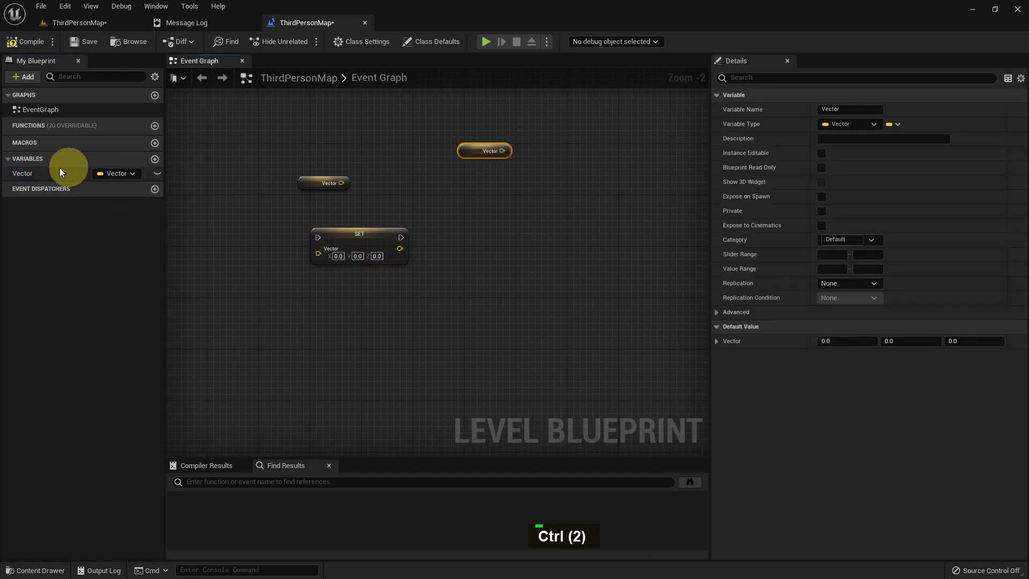
pyautogui.click(39, 172)
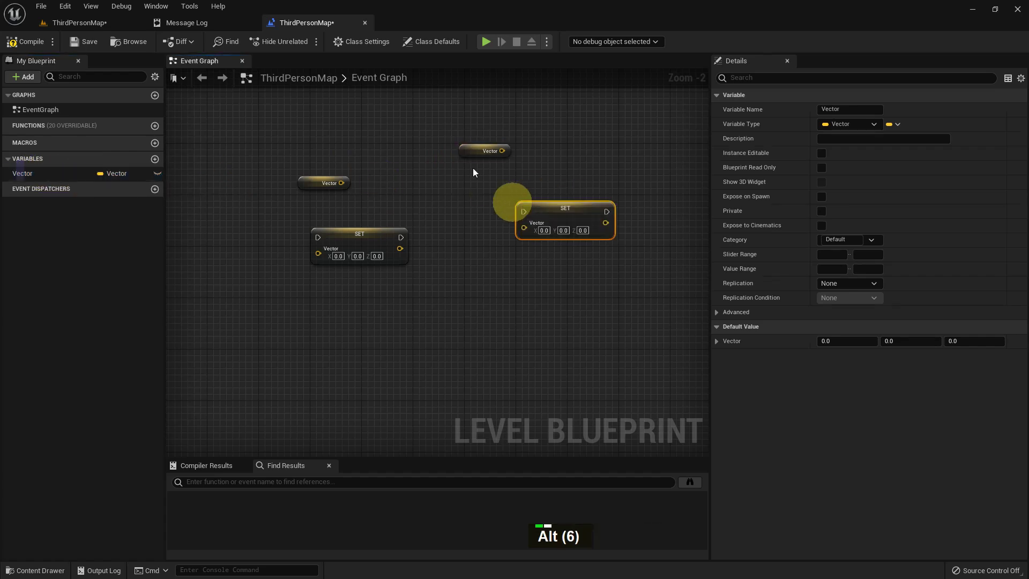
# - Delete the extra Vector nodes so a single Vector getter remains, then compile
pyautogui.scroll(3)
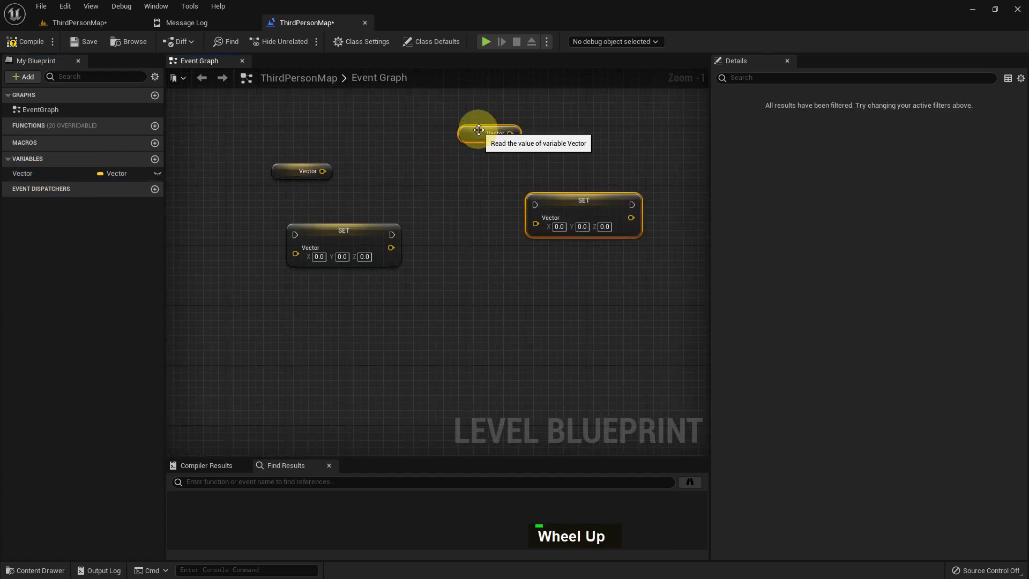
pyautogui.press('Delete')
pyautogui.press('Delete')
pyautogui.scroll(-3)
pyautogui.rightClick(255, 173)
pyautogui.scroll(3)
pyautogui.scroll(-3)
pyautogui.scroll(3)
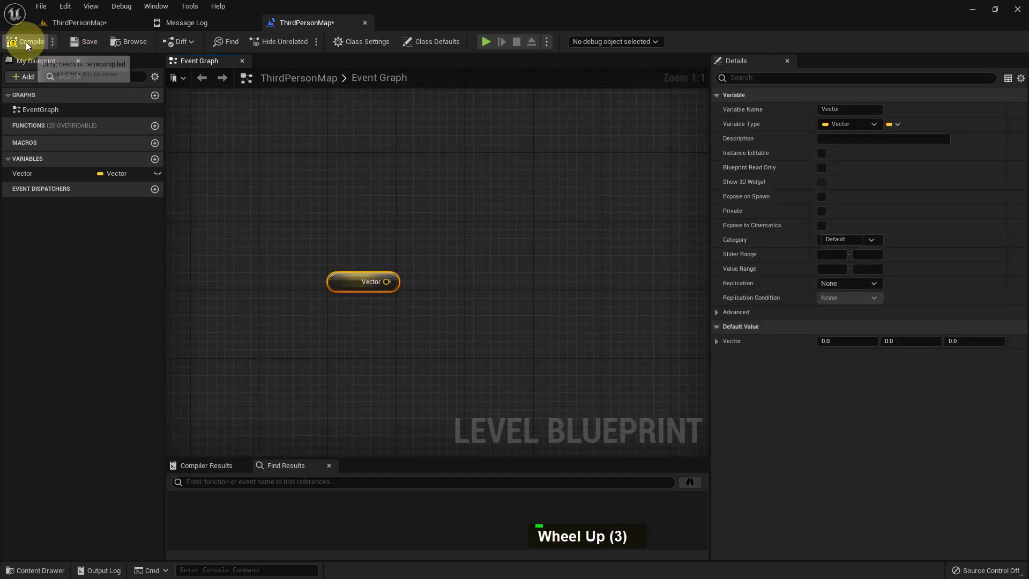
pyautogui.scroll(-3)
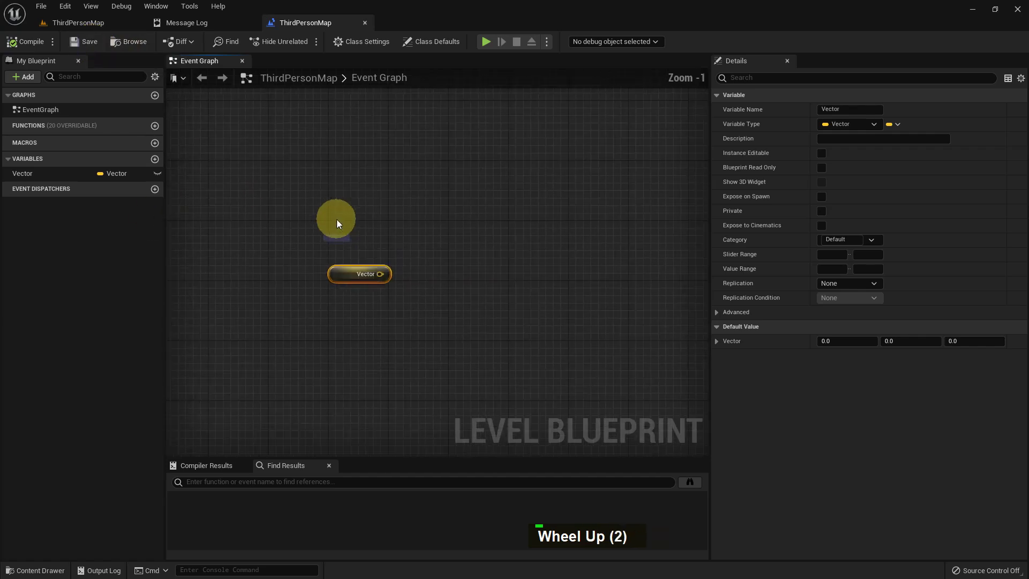
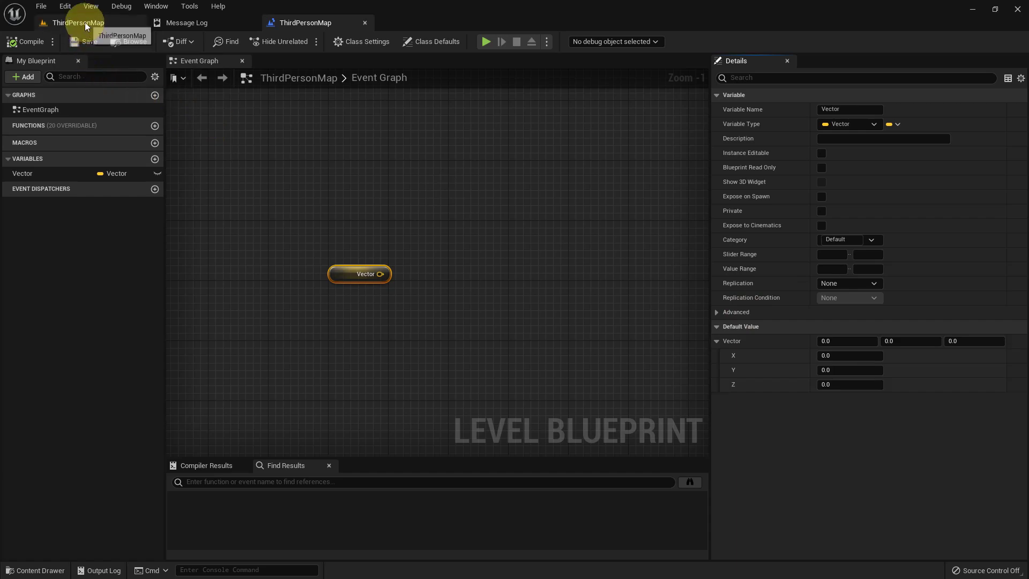
pyautogui.rightClick(796, 392)
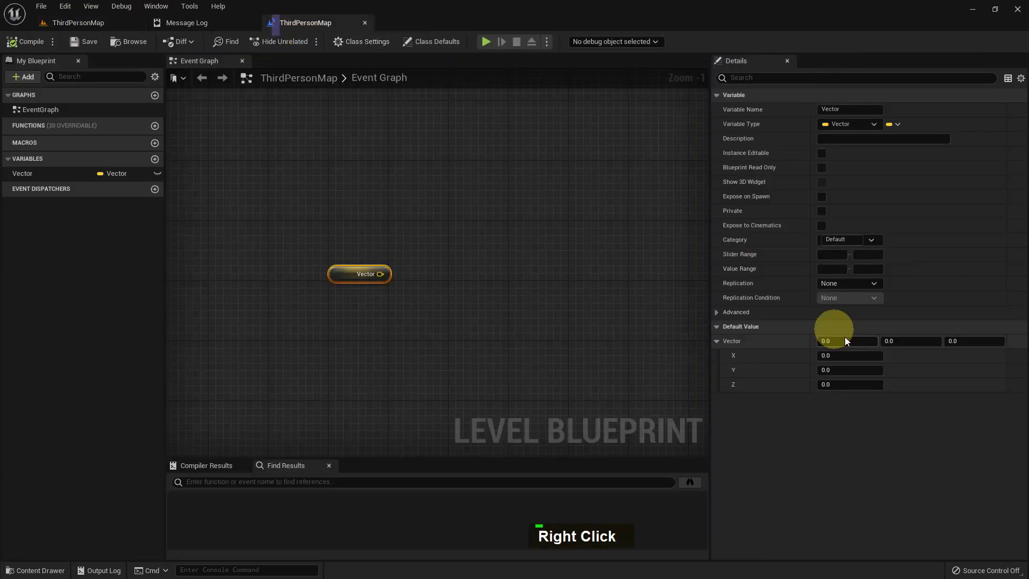
pyautogui.rightClick(733, 340)
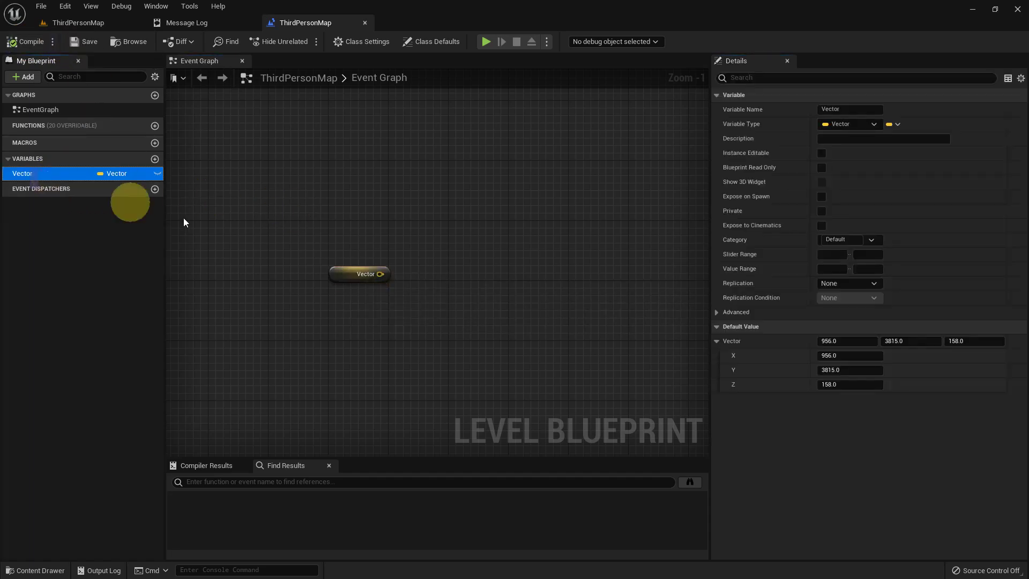
# - Duplicate the Vector variable with Ctrl+D and rename the copy to Vector2, then compile
pyautogui.press('ctrl+d')
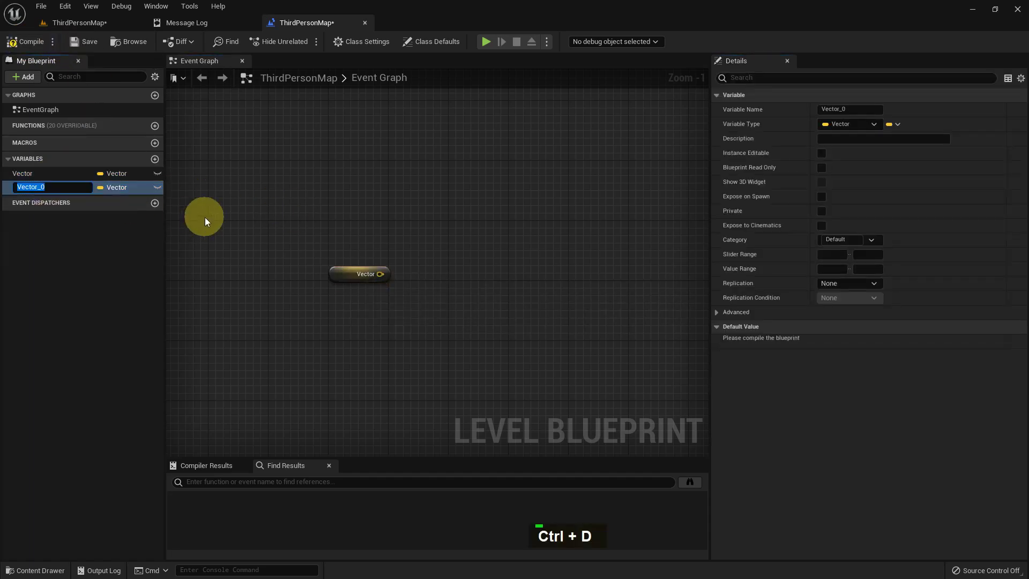
pyautogui.press('BackSpace')
pyautogui.press('Right')
pyautogui.press('BackSpace')
pyautogui.press('2')
pyautogui.press('Return')
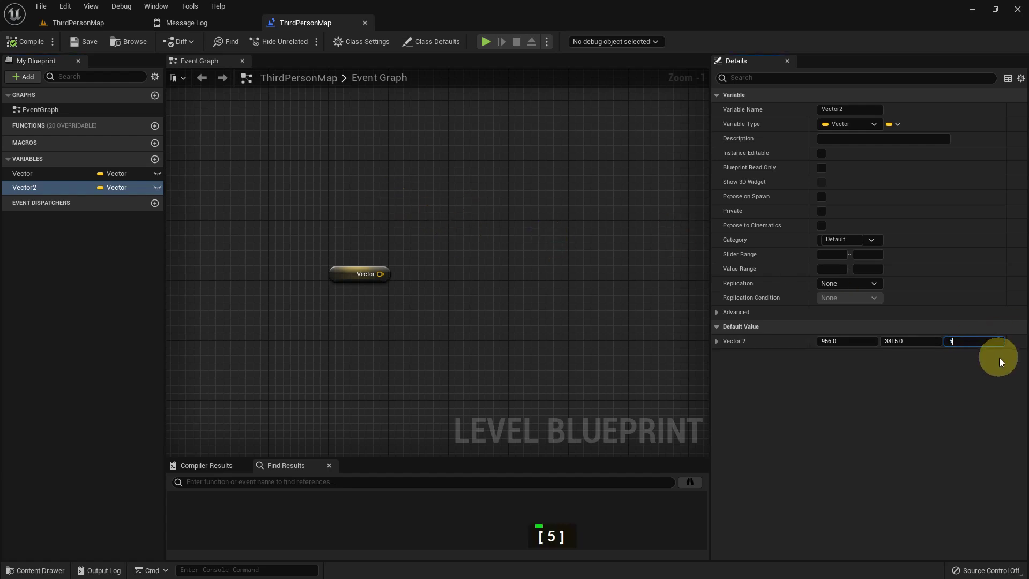
pyautogui.press('Return')
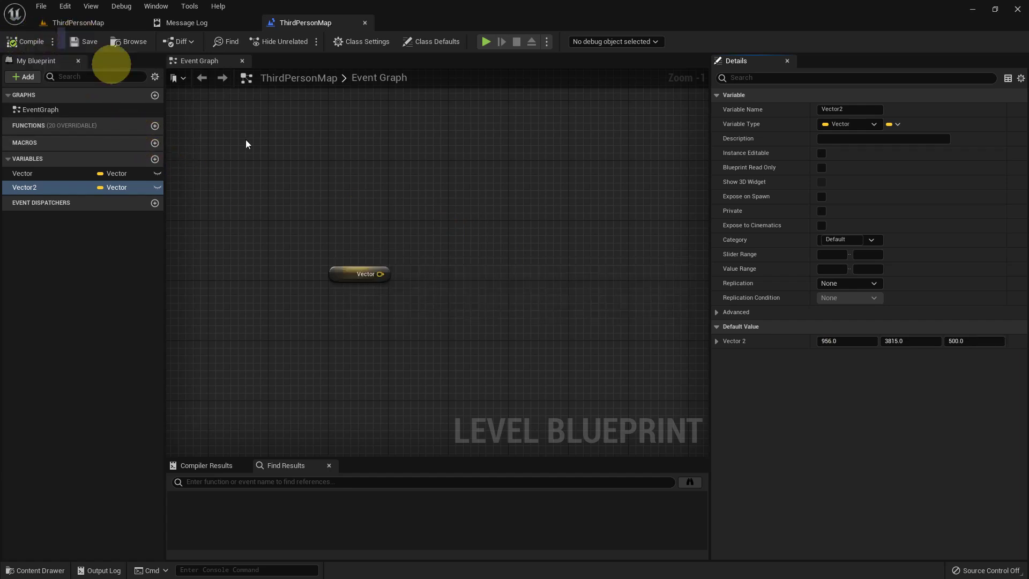
pyautogui.rightClick(336, 207)
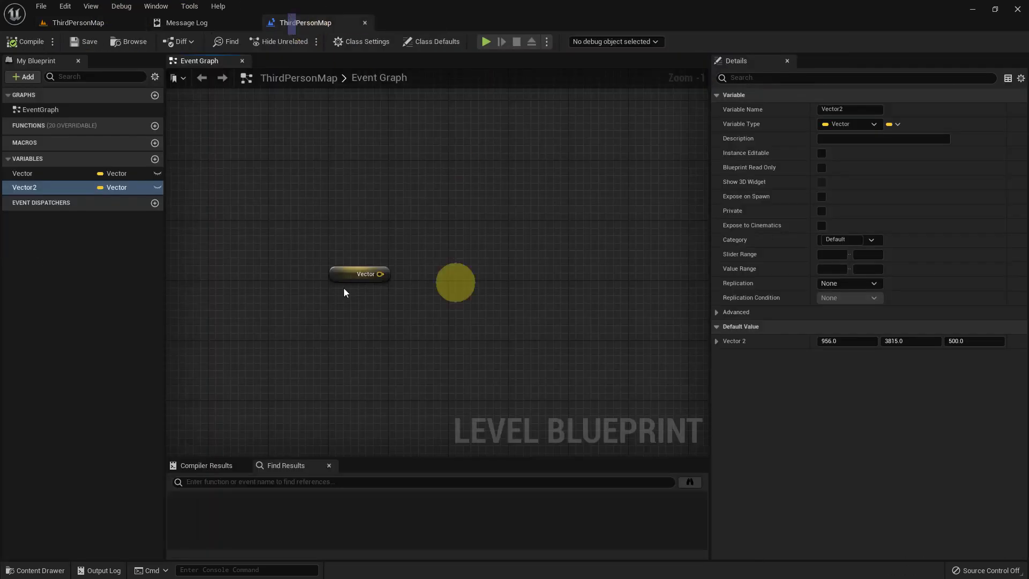
# - Add a Keyboard 1 key event node to the Event Graph
pyautogui.rightClick(335, 195)
pyautogui.scroll(3)
pyautogui.rightClick(338, 217)
pyautogui.press('1')
pyautogui.press('space')
pyautogui.press('Down')
pyautogui.press('Return')
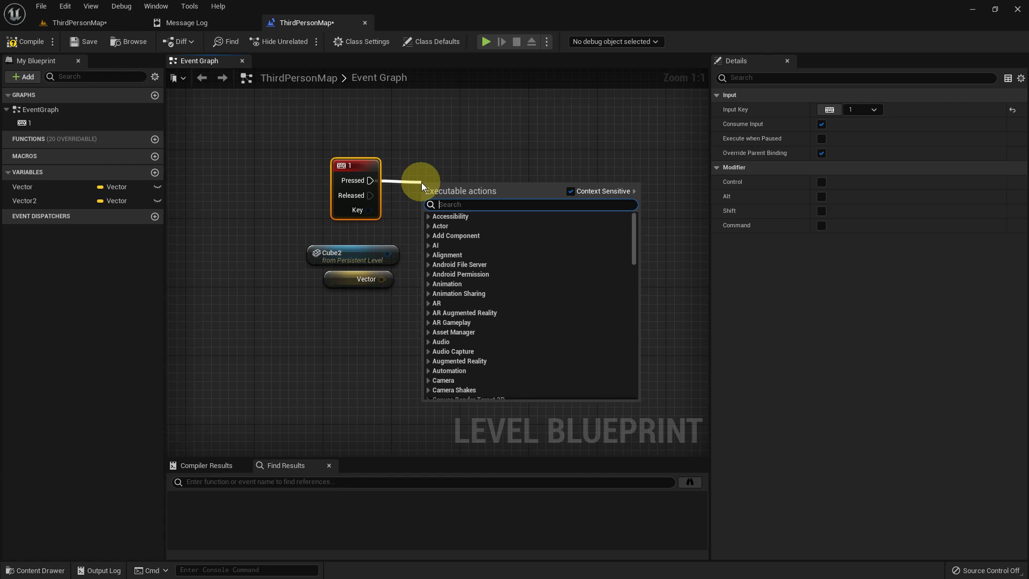
# - Add a Set Actor Location node from the Pressed pin, targeting Cube2 with Vector2 as New Location
pyautogui.press('space')
pyautogui.write('C, A')
pyautogui.press('BackSpace')
pyautogui.press('BackSpace')
pyautogui.press('BackSpace')
pyautogui.press('BackSpace')
pyautogui.press('BackSpace')
pyautogui.press('BackSpace')
pyautogui.press('space')
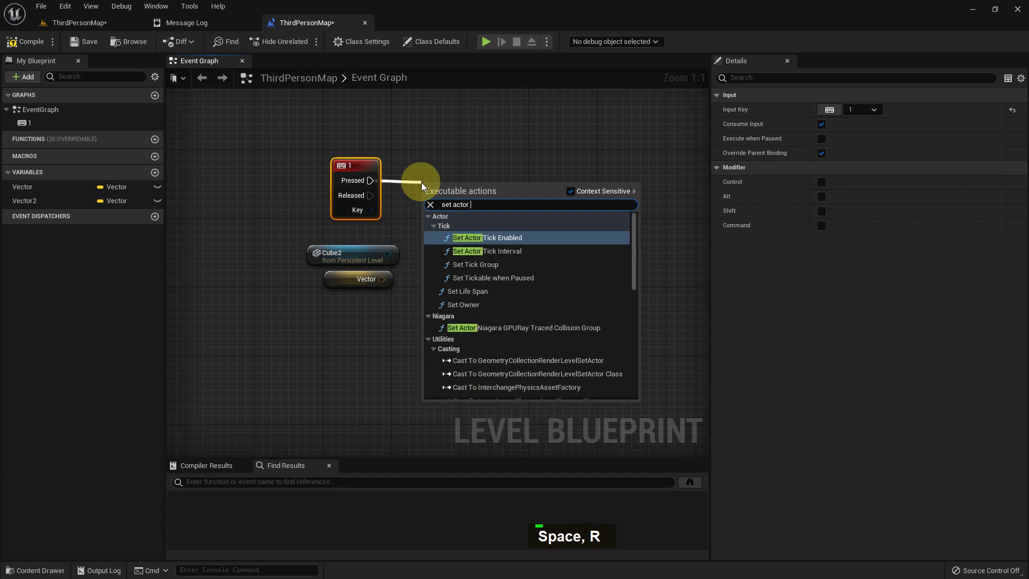
pyautogui.press('l')
pyautogui.press('c')
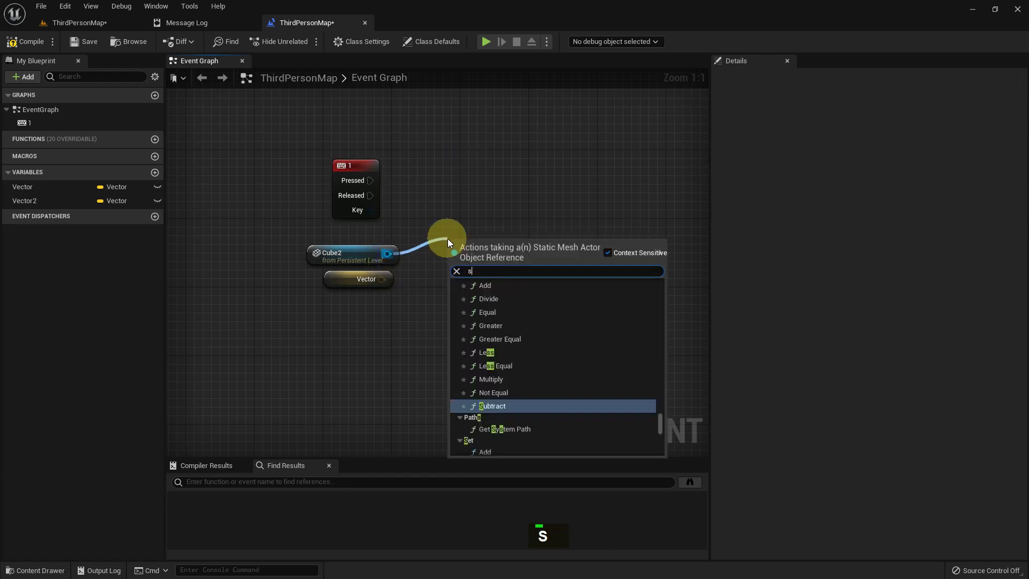
pyautogui.write('T, E')
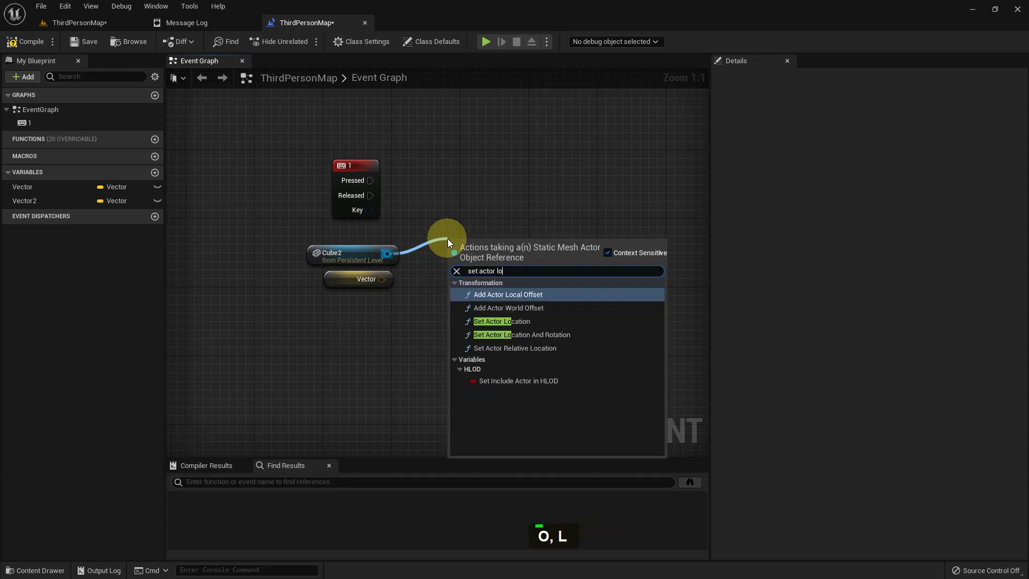
pyautogui.press('Down')
pyautogui.press('Down')
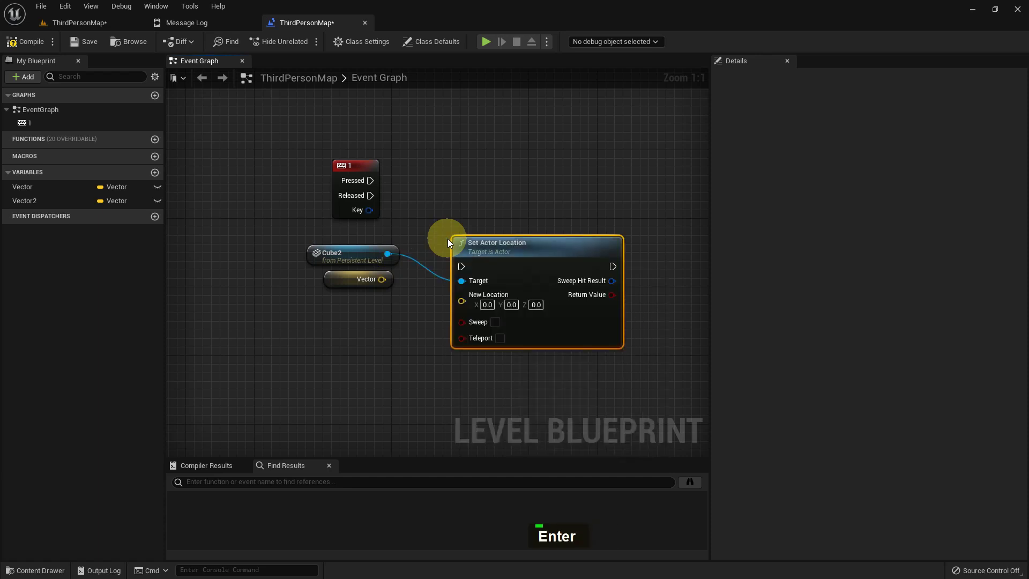
pyautogui.press('Return')
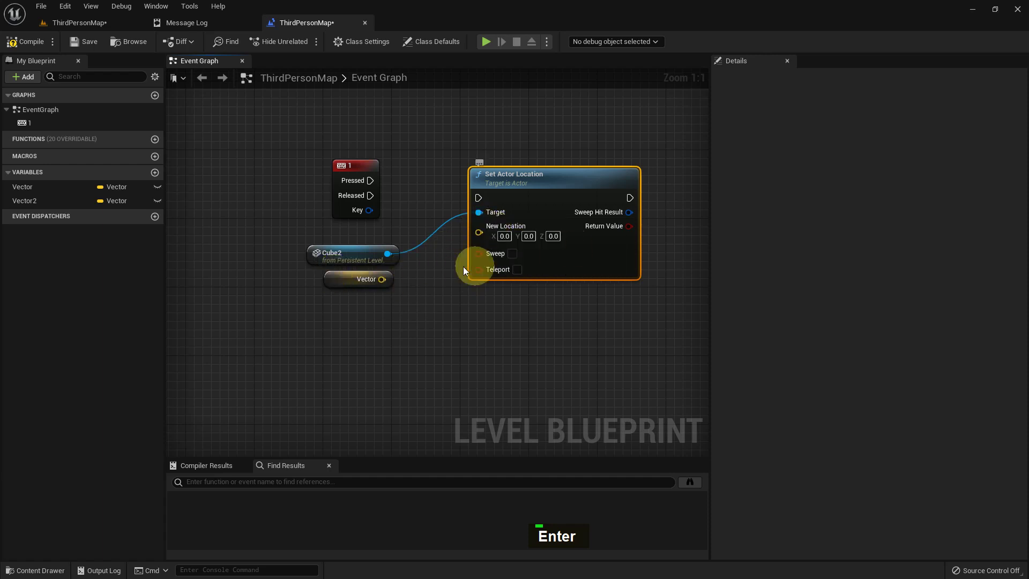
pyautogui.rightClick(453, 314)
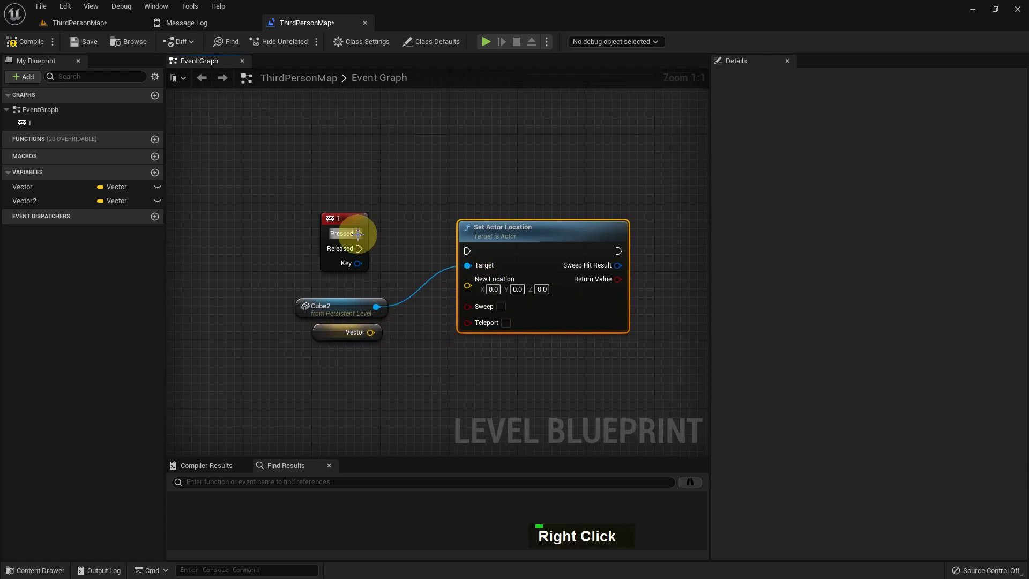
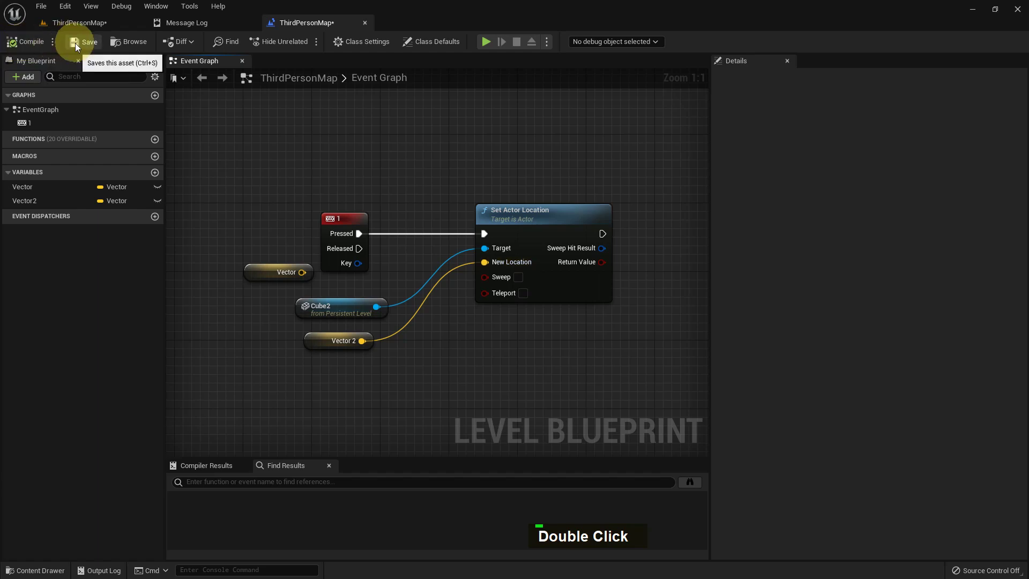
# - Play the level fullscreen, walk the character around, then stop play and return to the editor
pyautogui.middleClick(425, 343)
pyautogui.press('F11')
pyautogui.press('alt+p')
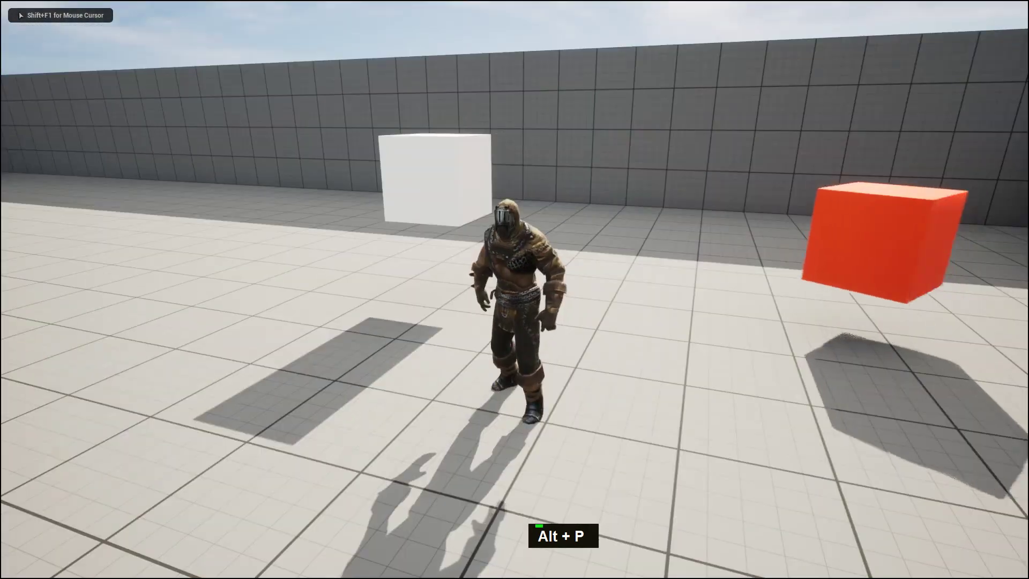
pyautogui.press('a')
pyautogui.press('s')
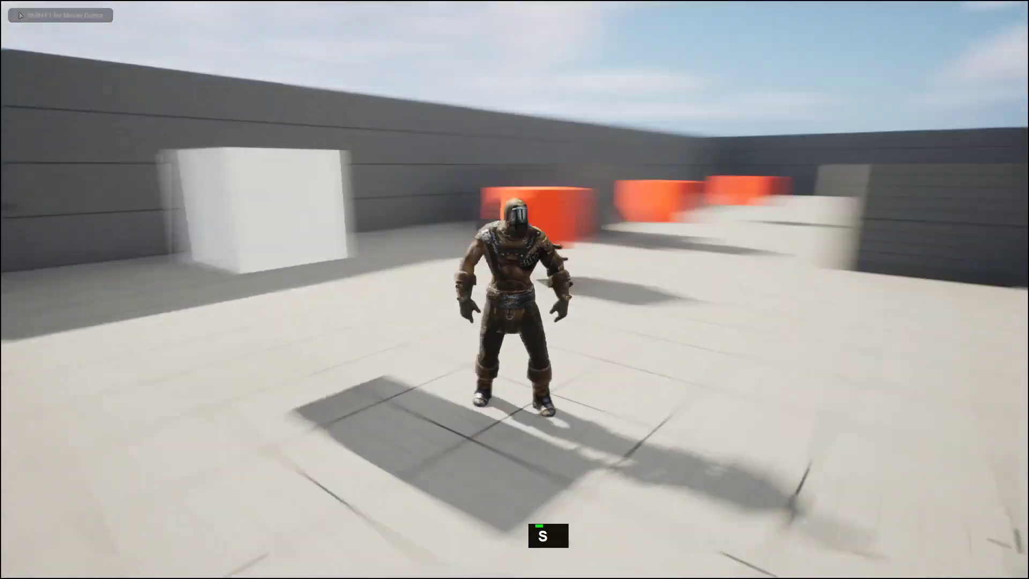
pyautogui.press('Escape')
pyautogui.middleClick(254, 439)
pyautogui.press('F11')
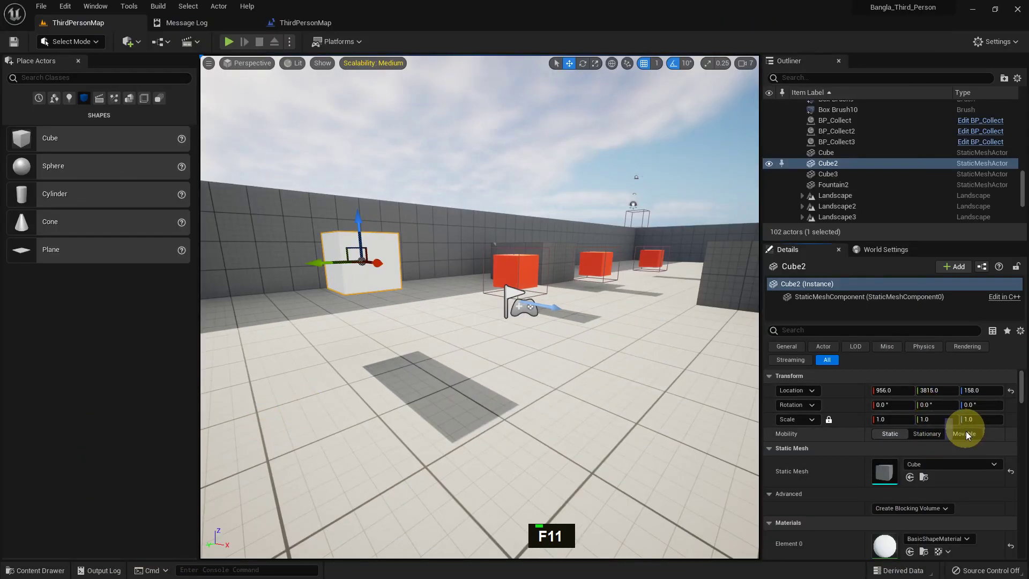
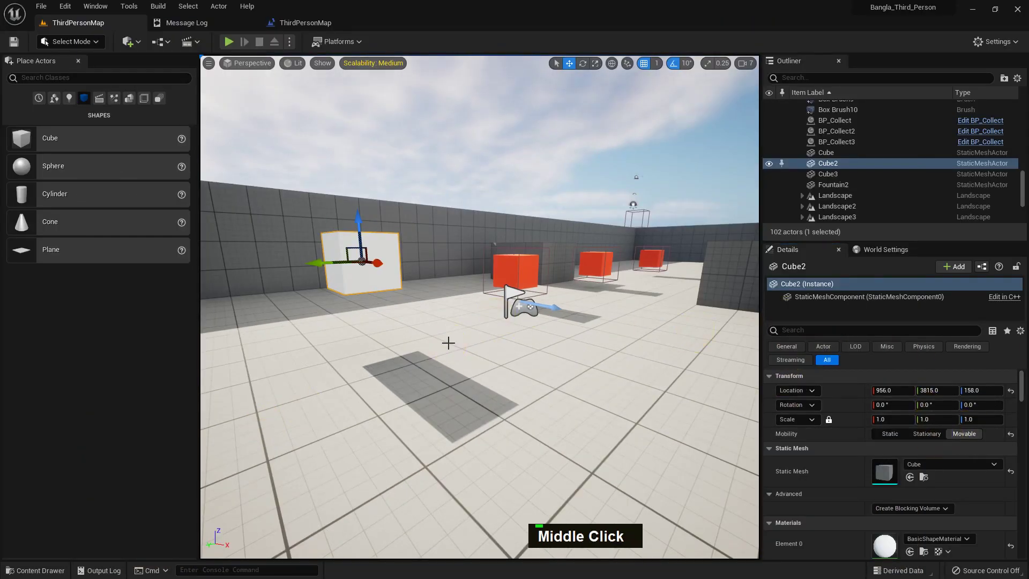
# - Play again and press 1 to verify Cube2 moves up into the air
pyautogui.middleClick(447, 337)
pyautogui.press('F11')
pyautogui.press('alt+p')
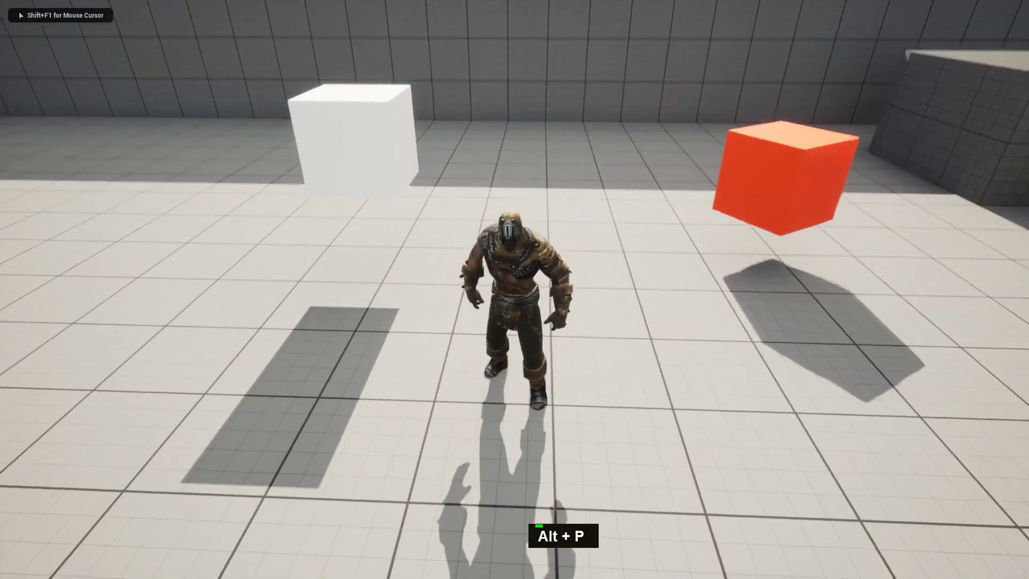
pyautogui.press('1')
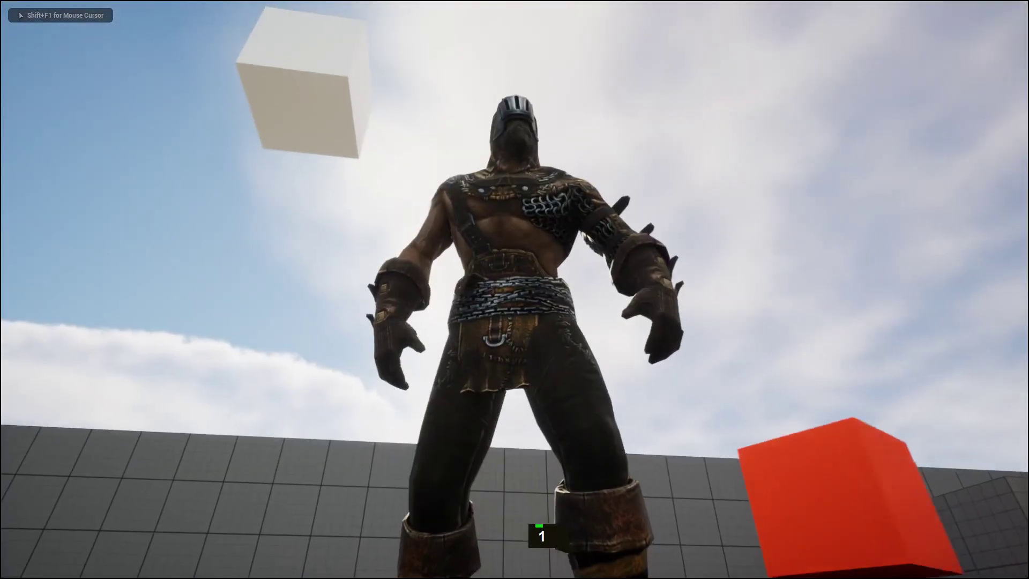
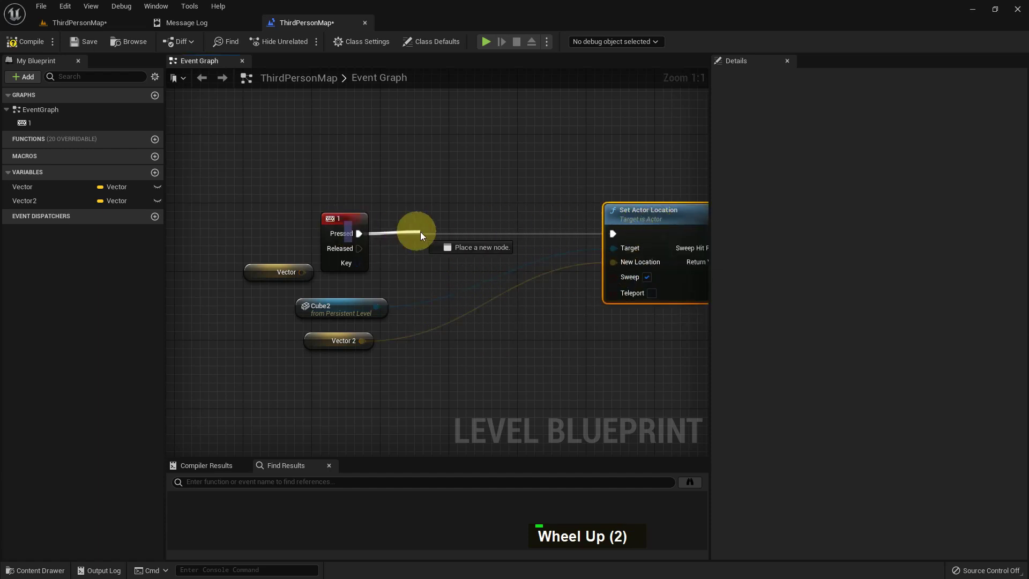
# - Insert a Flip Flop node after the key 1 event
pyautogui.press('f')
pyautogui.write('L, F')
pyautogui.press('space')
pyautogui.press('Return')
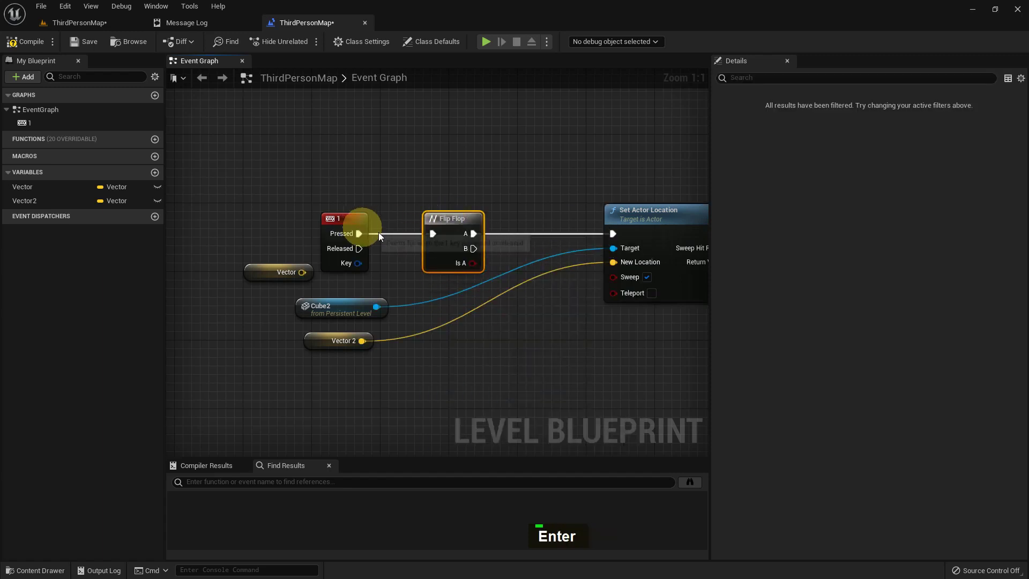
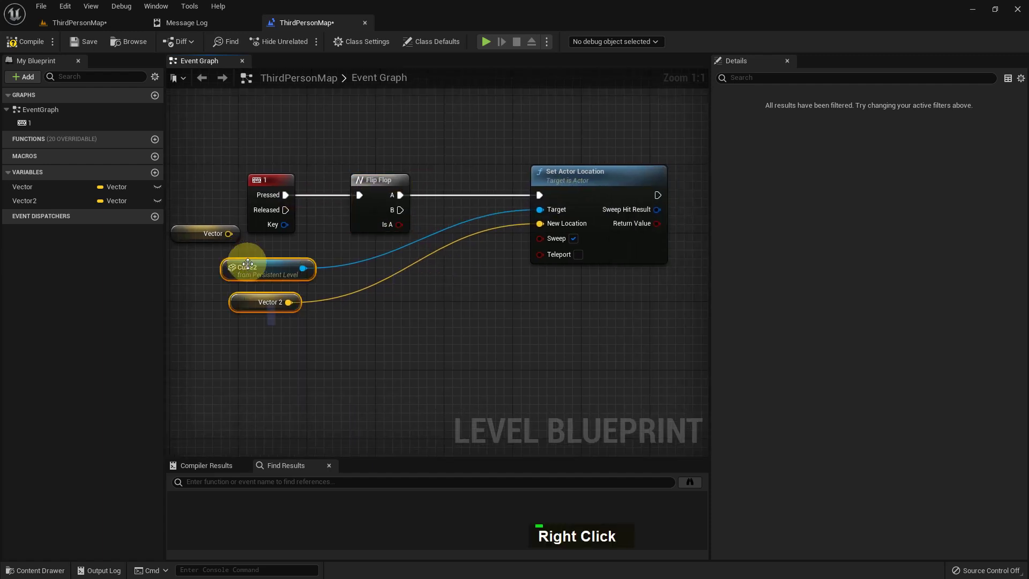
# - Duplicate the Set Actor Location node for the Flip Flop B output with Cube2 and Vector inputs
pyautogui.doubleClick(624, 296)
pyautogui.press('ctrl+c')
pyautogui.press('ctrl+v')
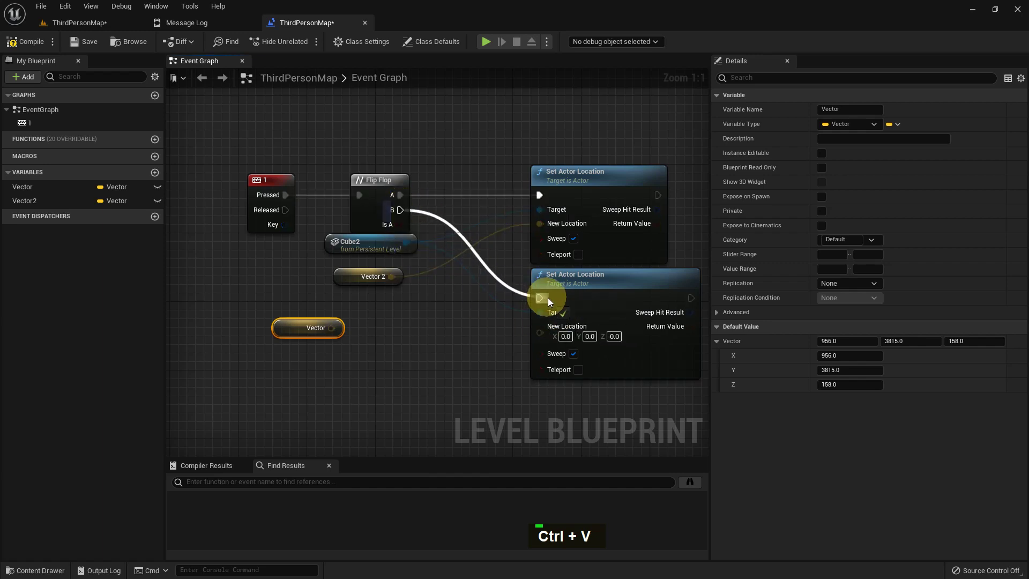
pyautogui.scroll(3)
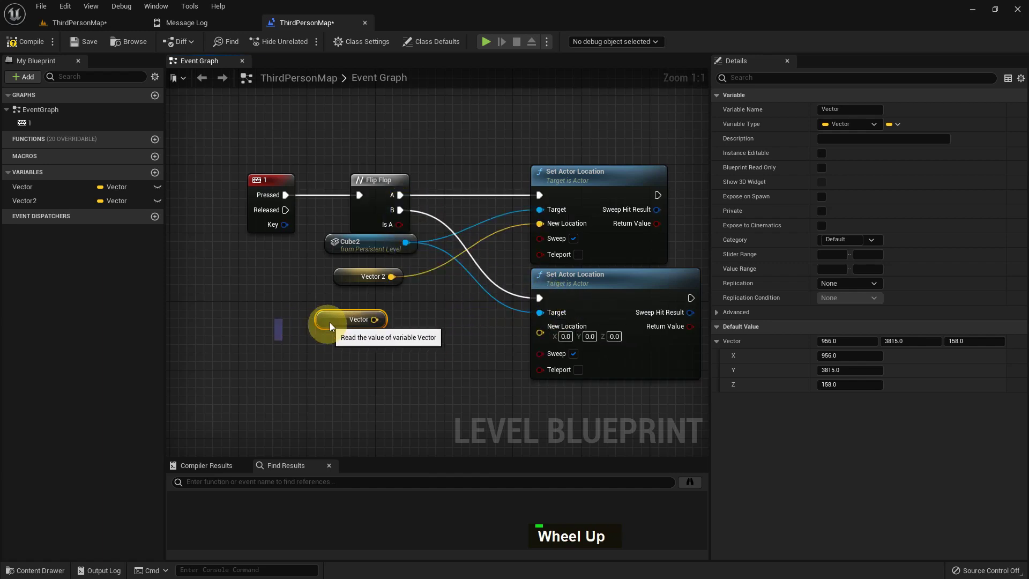
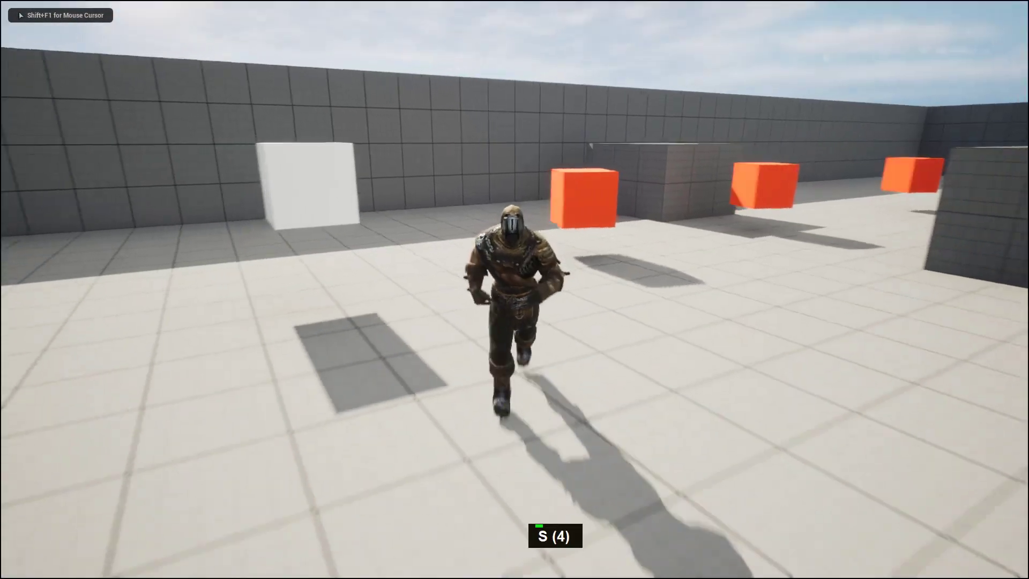
# - Walk the character and press 1 repeatedly to watch Cube2 toggle between its two locations
pyautogui.press('a')
pyautogui.press('1')
pyautogui.press('1')
pyautogui.press('1')
pyautogui.press('1')
pyautogui.press('1')
pyautogui.press('1')
pyautogui.press('1')
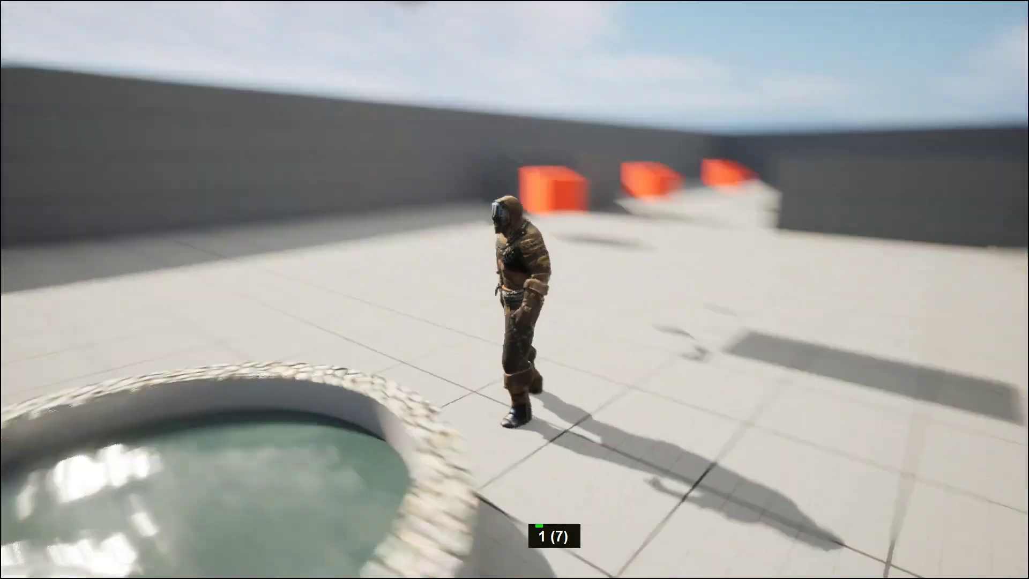
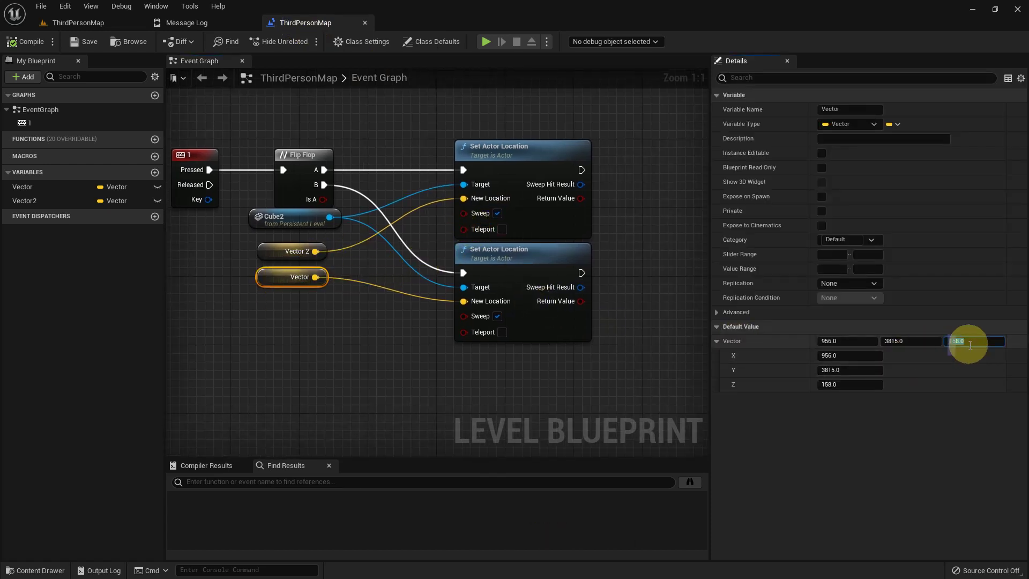
# - Copy and paste values into Vector2's Default Value fields in the Details panel
pyautogui.press('ctrl+c')
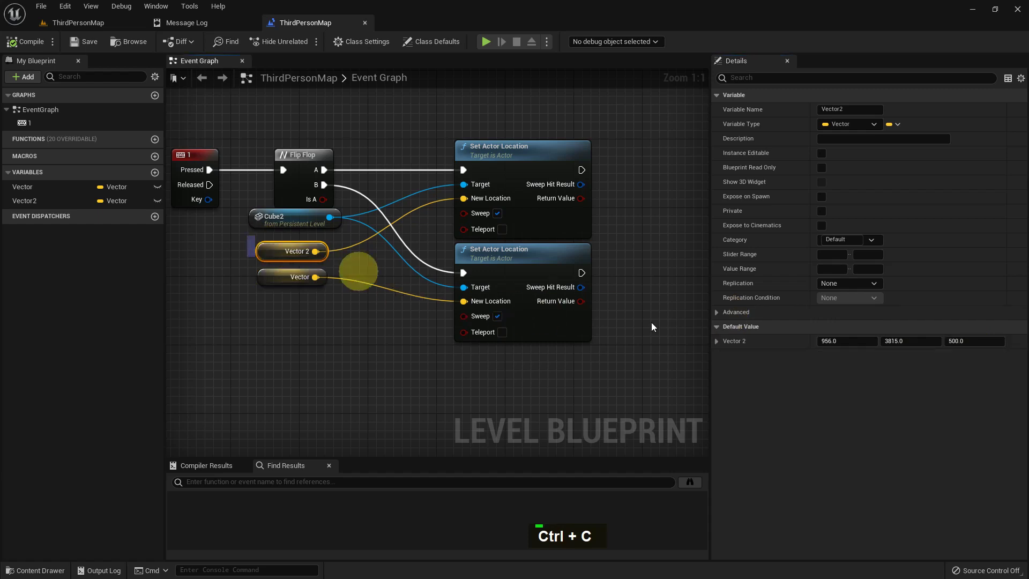
pyautogui.press('ctrl+v')
pyautogui.press('Return')
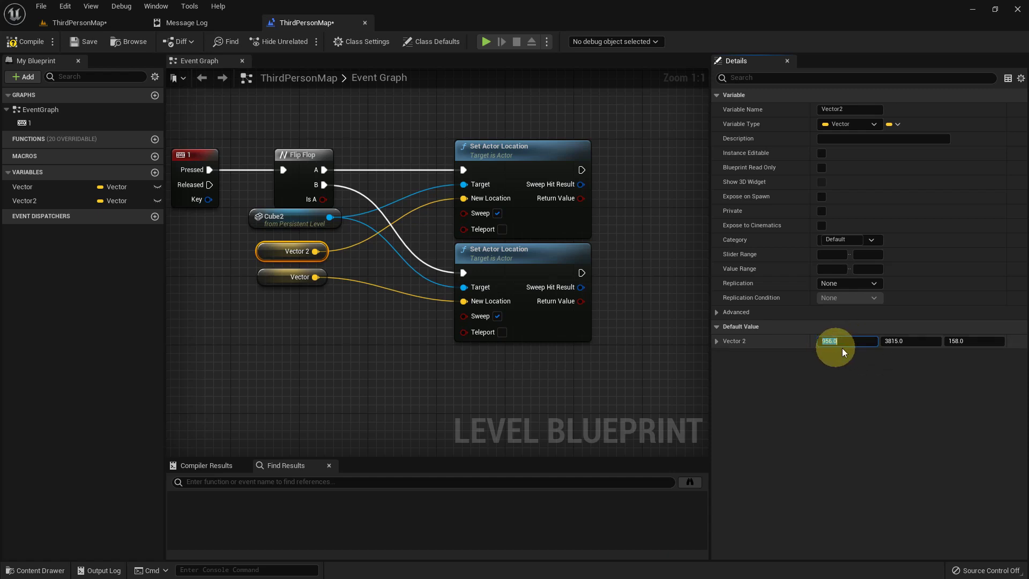
pyautogui.press('ctrl+c')
pyautogui.press('ctrl+c')
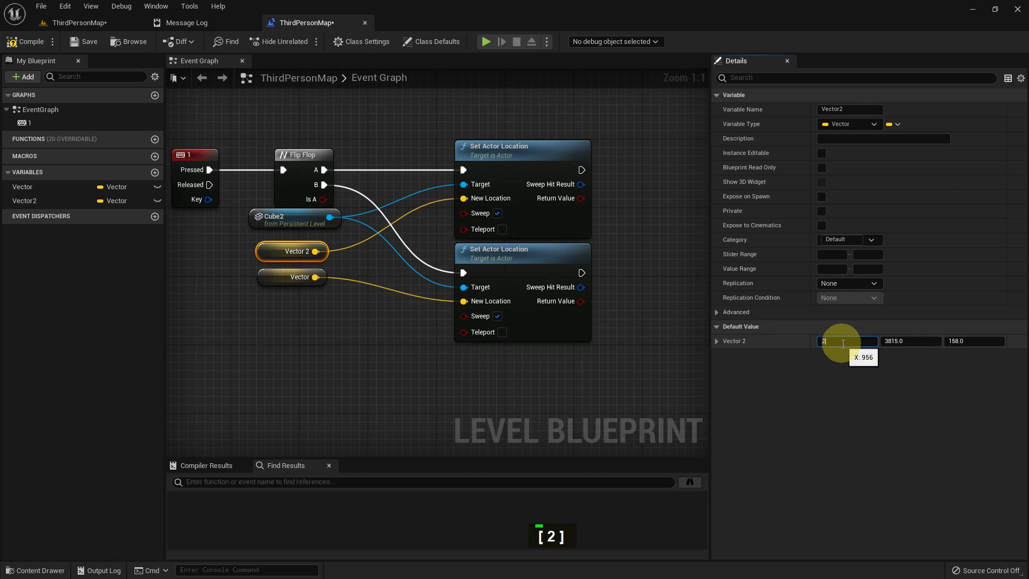
pyautogui.press('Return')
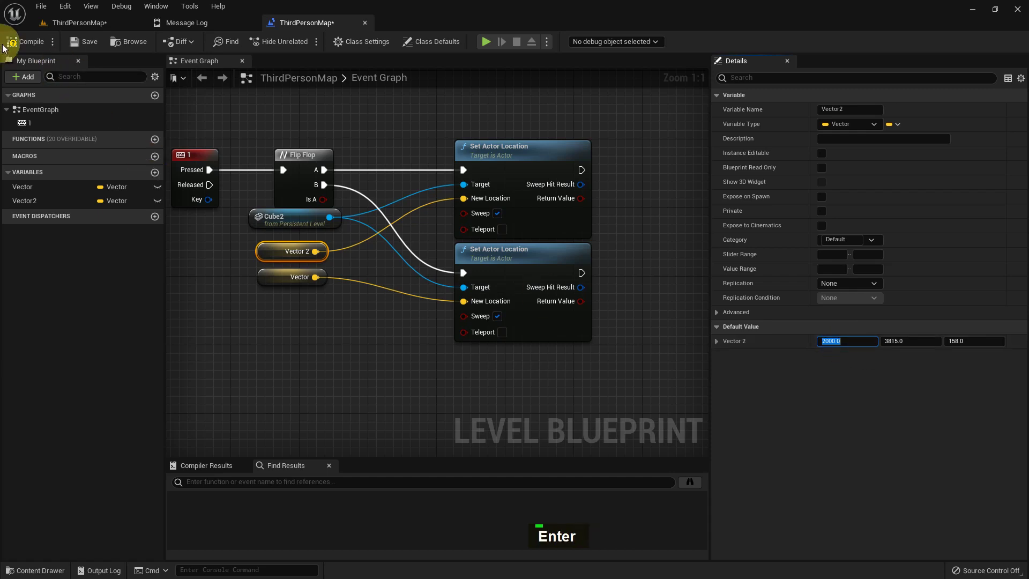
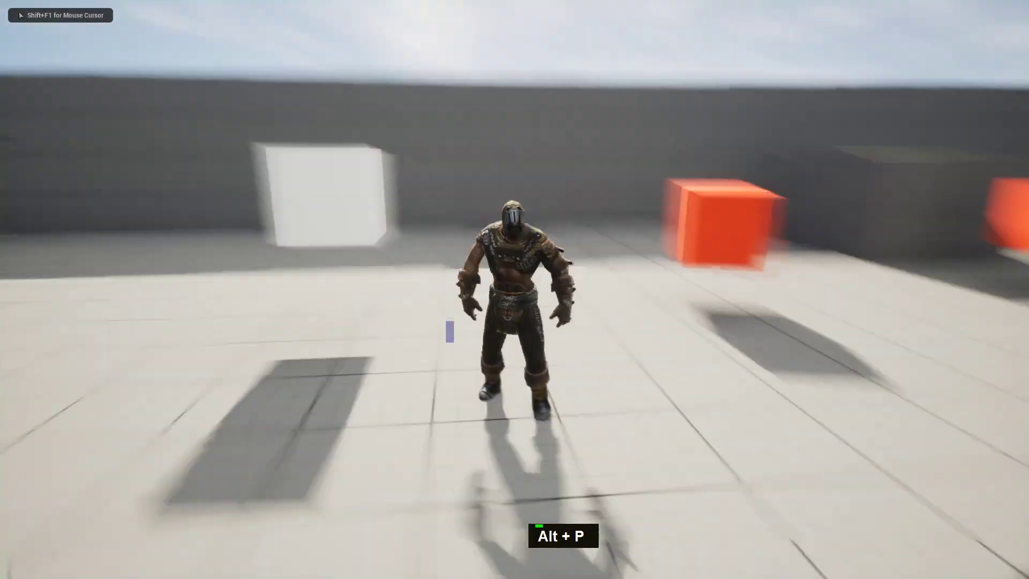
# - Walk the character around in play mode and press 1 repeatedly to see where Cube2 moves
pyautogui.press('s')
pyautogui.press('a')
pyautogui.press('1')
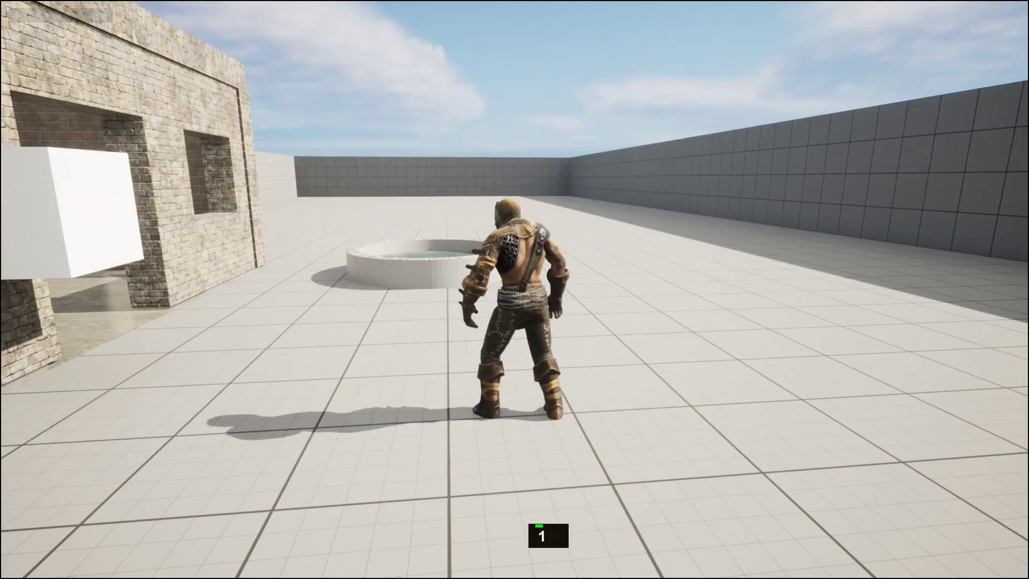
pyautogui.press('1')
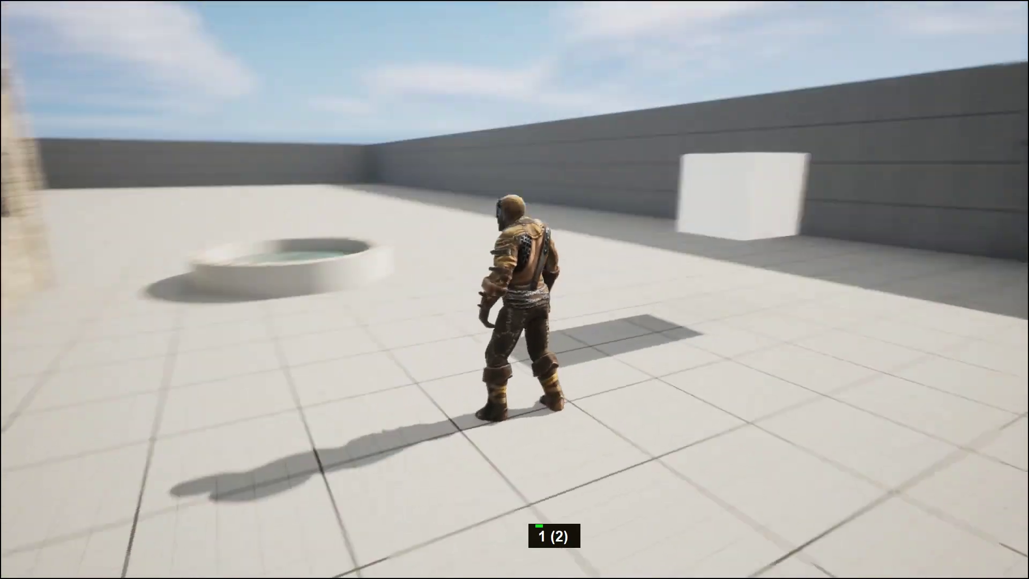
pyautogui.press('1')
pyautogui.press('1')
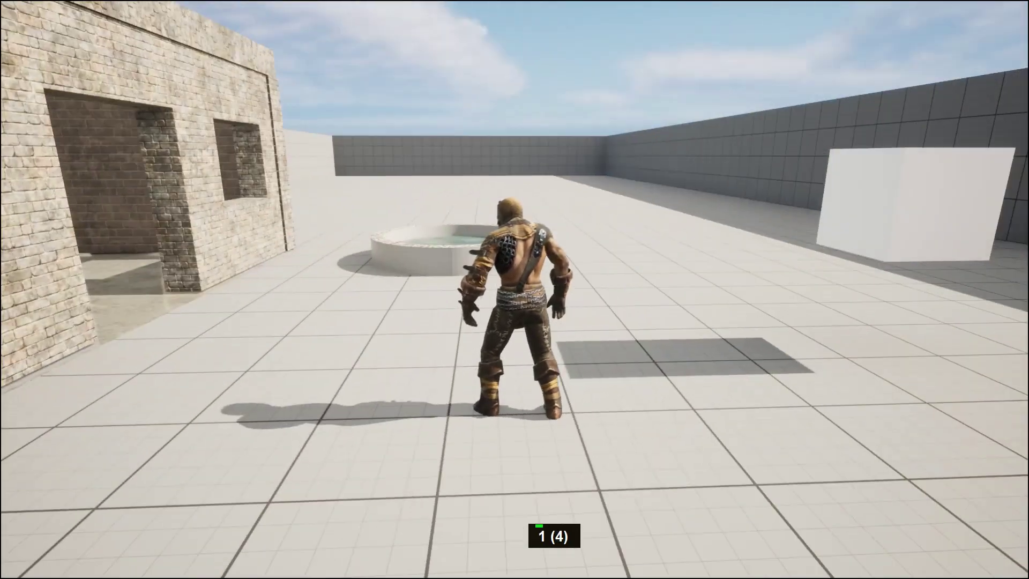
pyautogui.press('1')
pyautogui.press('1')
# - Press 1 a few more times, then exit play and return to the editor
pyautogui.press('1')
pyautogui.press('1')
pyautogui.press('1')
pyautogui.press('1')
pyautogui.press('Escape')
pyautogui.middleClick(225, 446)
pyautogui.press('F11')
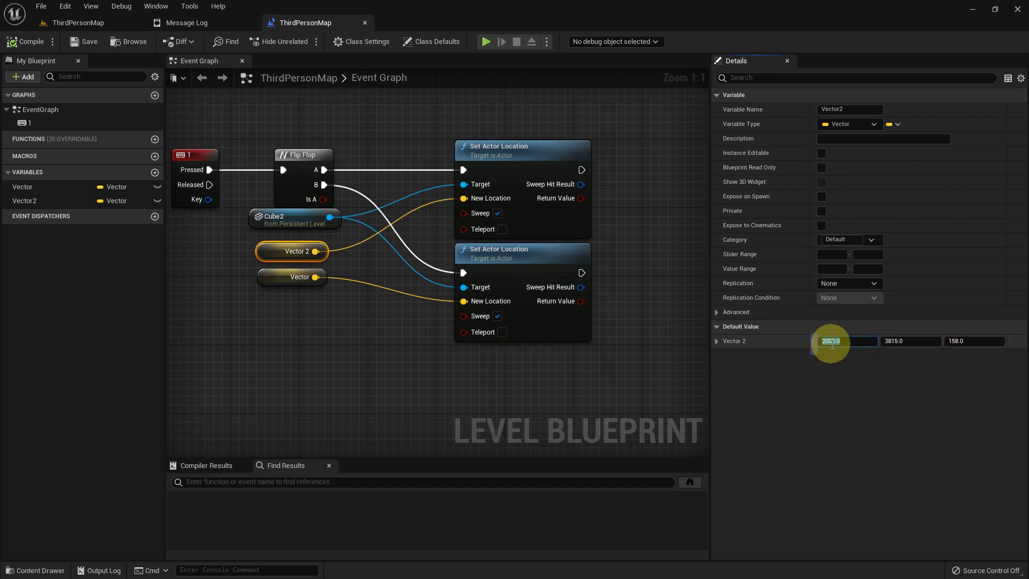
# - Paste and type new numbers (0, 500) into Vector2's Default Value fields and confirm them
pyautogui.press('ctrl+v')
pyautogui.press('Return')
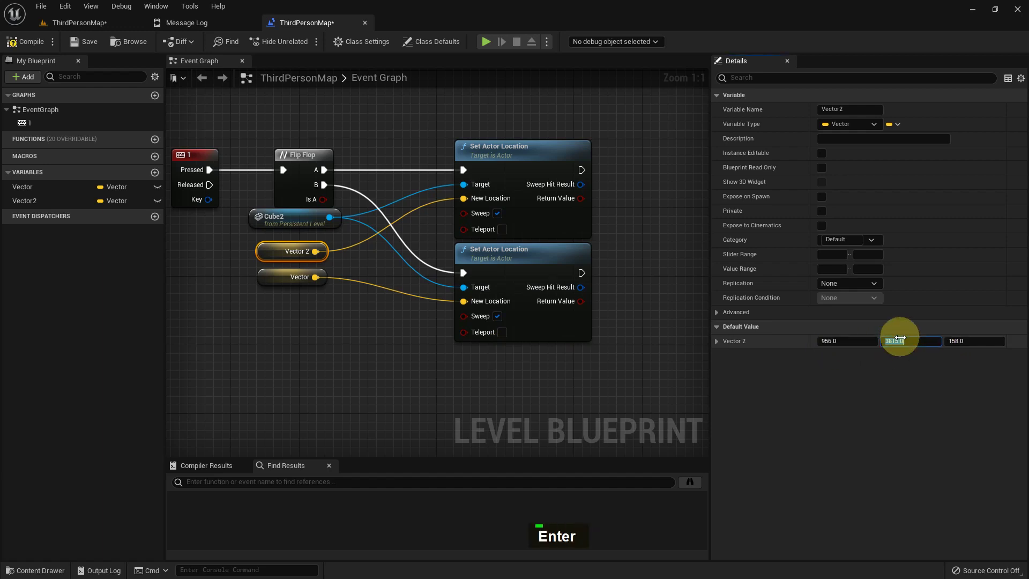
pyautogui.press('ctrl+c')
pyautogui.write('[ 0 ], [ 5 ]')
pyautogui.press('0')
pyautogui.press('0')
pyautogui.press('Return')
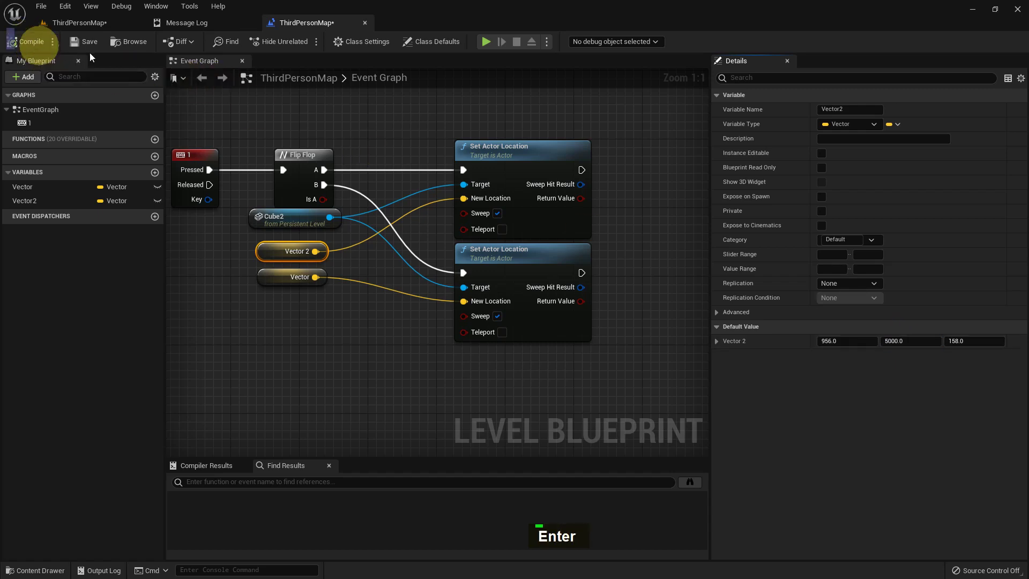
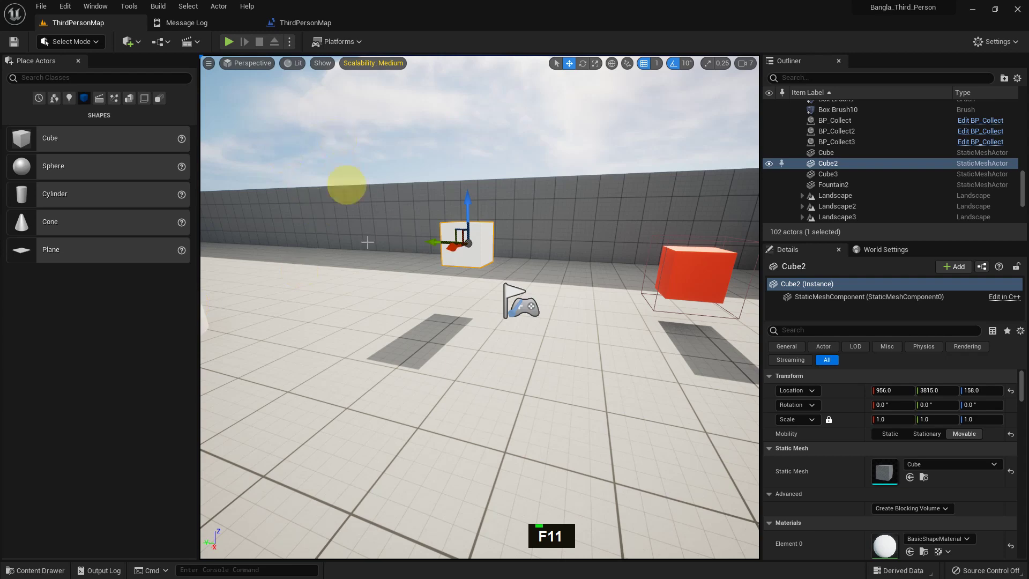
# - Delete the extra Cube4 from the level and reopen the Level Blueprint graph
pyautogui.doubleClick(243, 536)
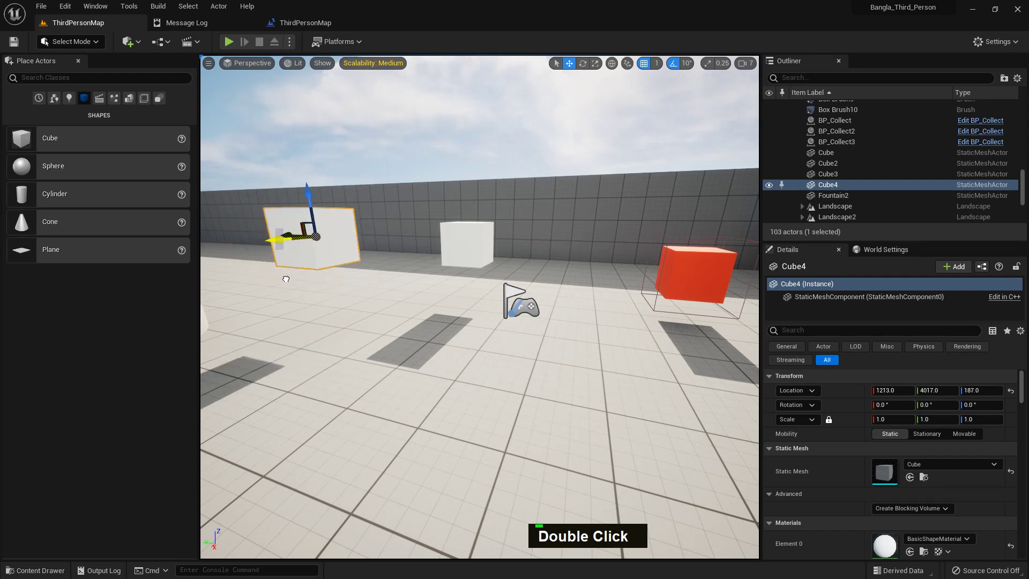
pyautogui.middleClick(370, 536)
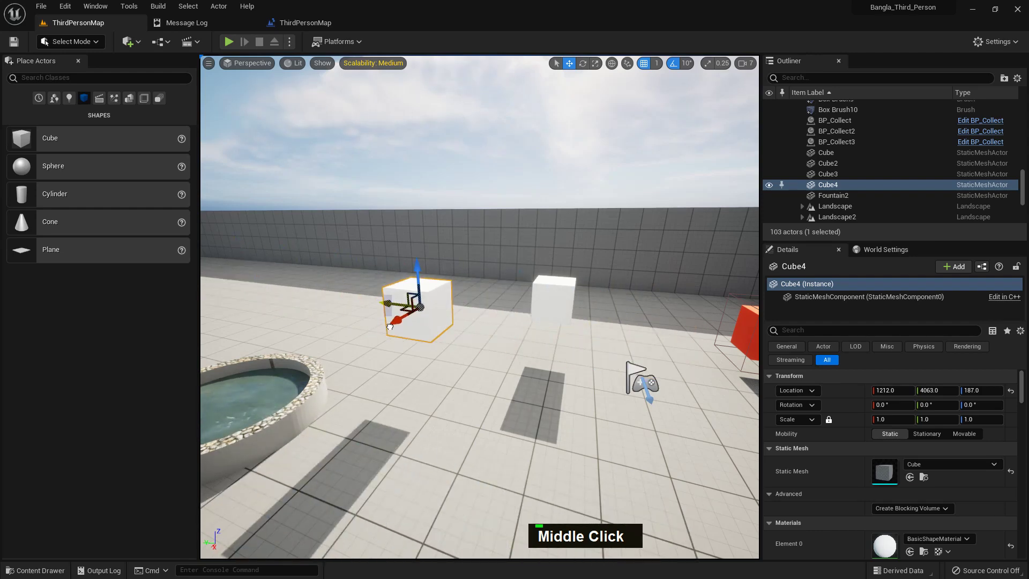
pyautogui.press('Delete')
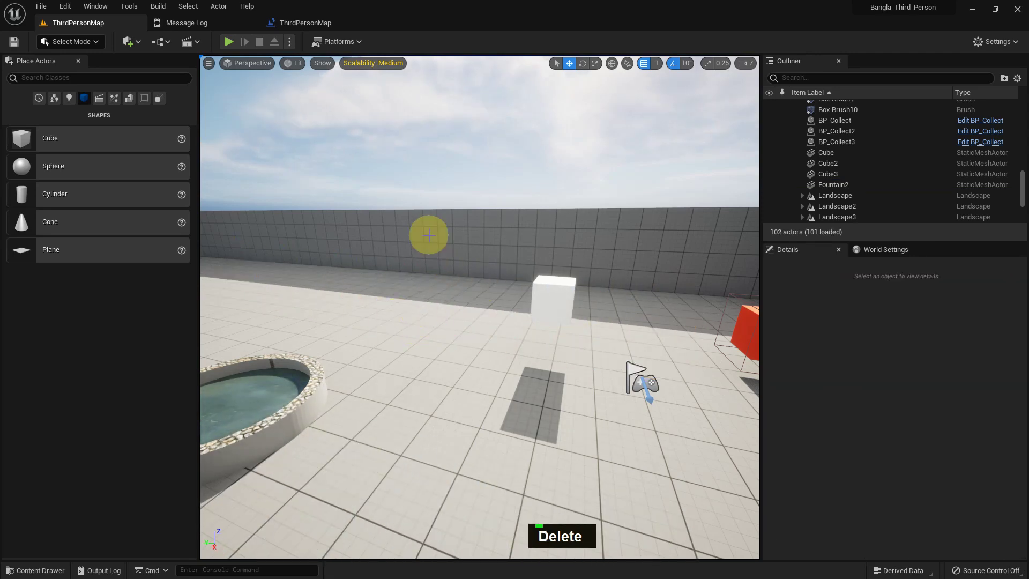
pyautogui.rightClick(448, 273)
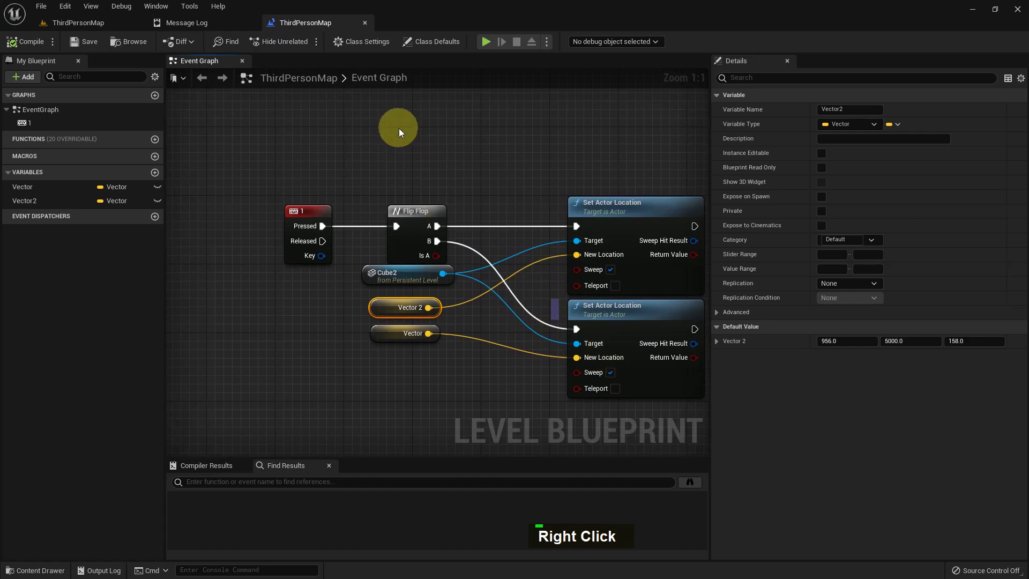
# - Add an Event BeginPlay node to the level blueprint graph
pyautogui.rightClick(407, 139)
pyautogui.rightClick(386, 180)
pyautogui.press('e')
pyautogui.write('E, V')
pyautogui.press('space')
pyautogui.write('I, G')
pyautogui.press('p')
pyautogui.press('Return')
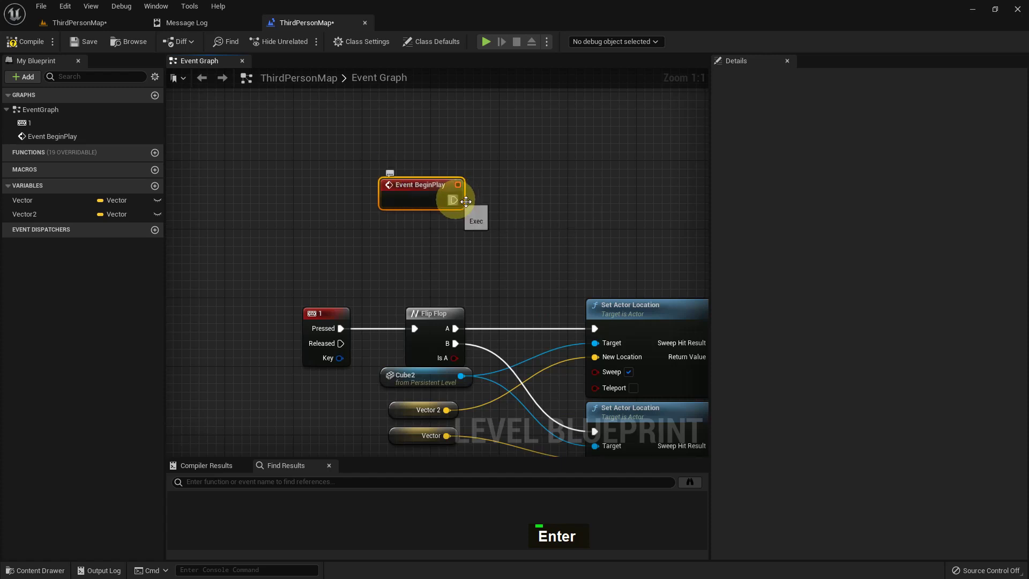
# - Wire BeginPlay to a Print String fed by a converted vector, compile, and return to the level
pyautogui.press('space')
pyautogui.write('S, Space')
pyautogui.press('Return')
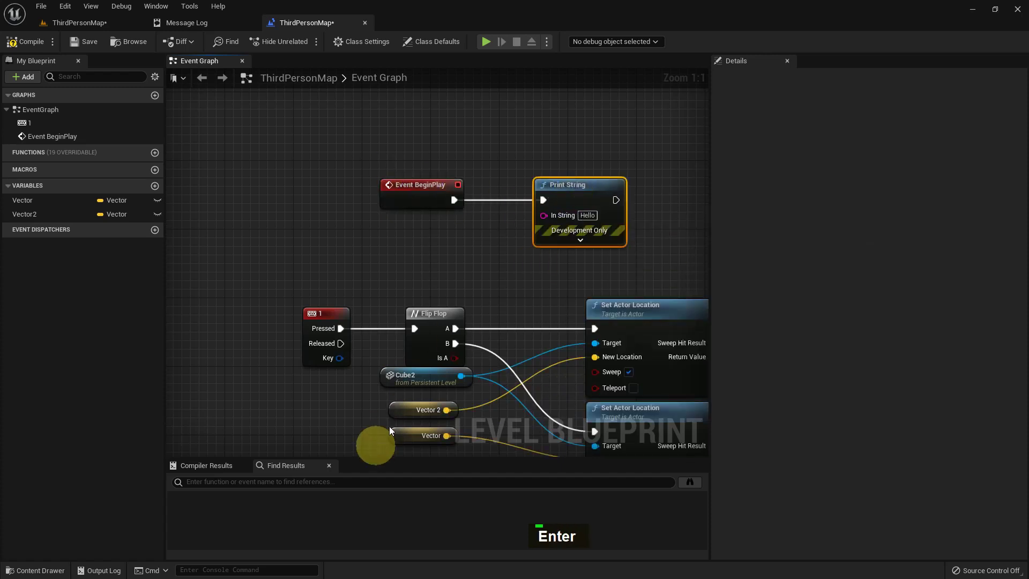
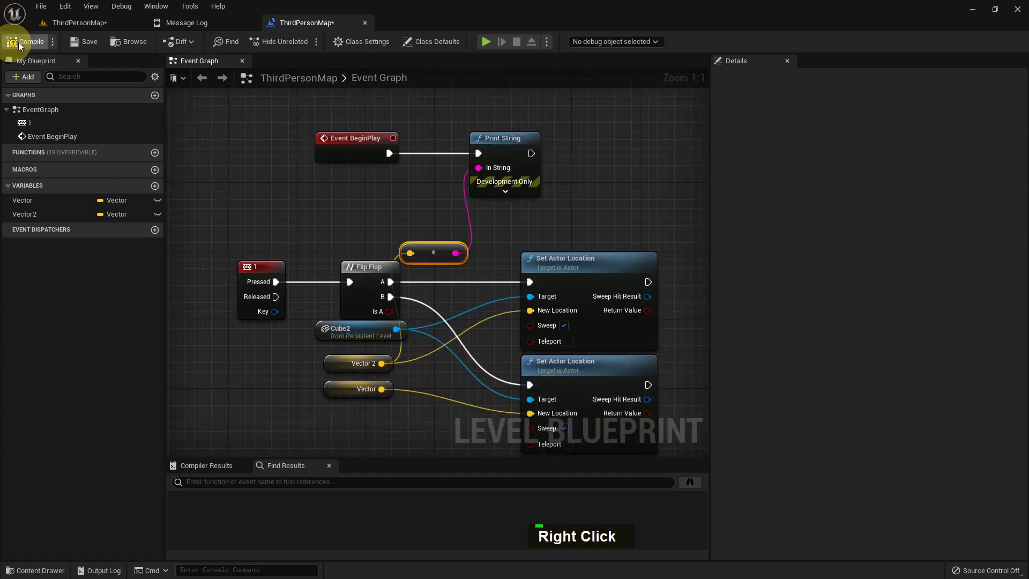
pyautogui.doubleClick(79, 43)
pyautogui.doubleClick(87, 20)
pyautogui.middleClick(471, 314)
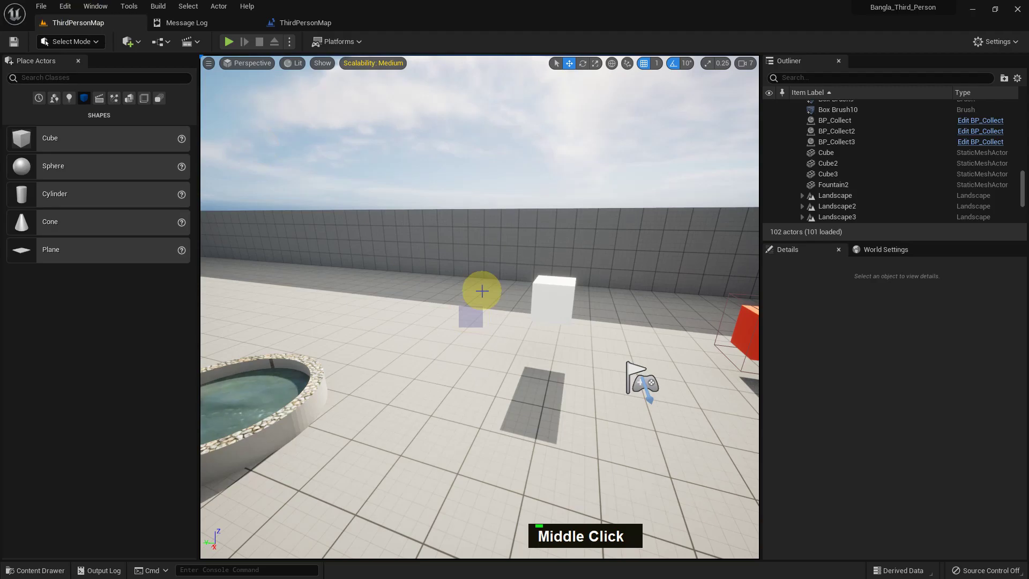
pyautogui.press('F11')
pyautogui.press('alt+p')
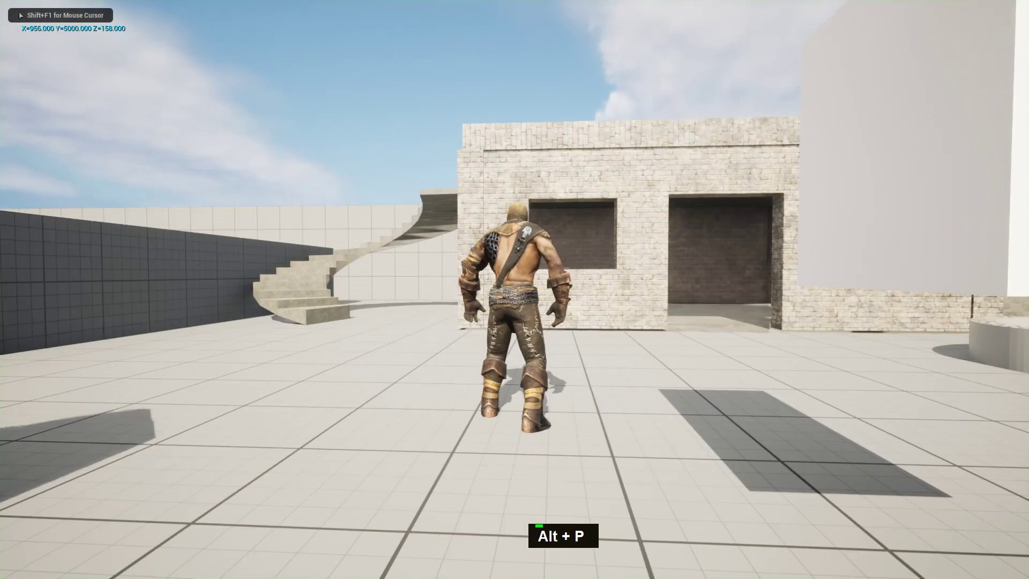
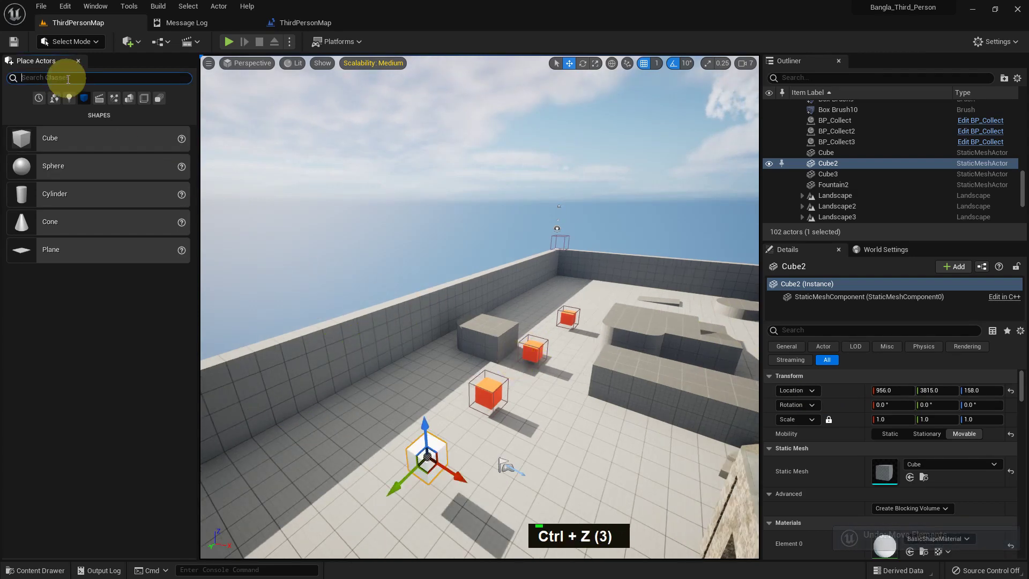
# - Search 'point', place a Target Point on the wall top, and return to the blueprint graph
pyautogui.write('O, P')
pyautogui.press('i')
pyautogui.write('N, I')
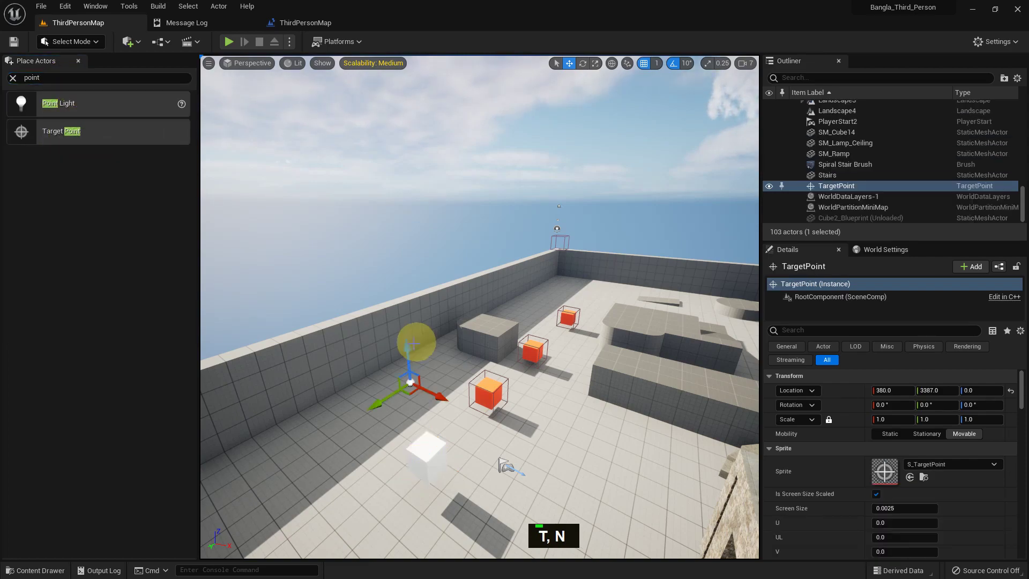
pyautogui.write('T, NT, NT, N')
pyautogui.press('f')
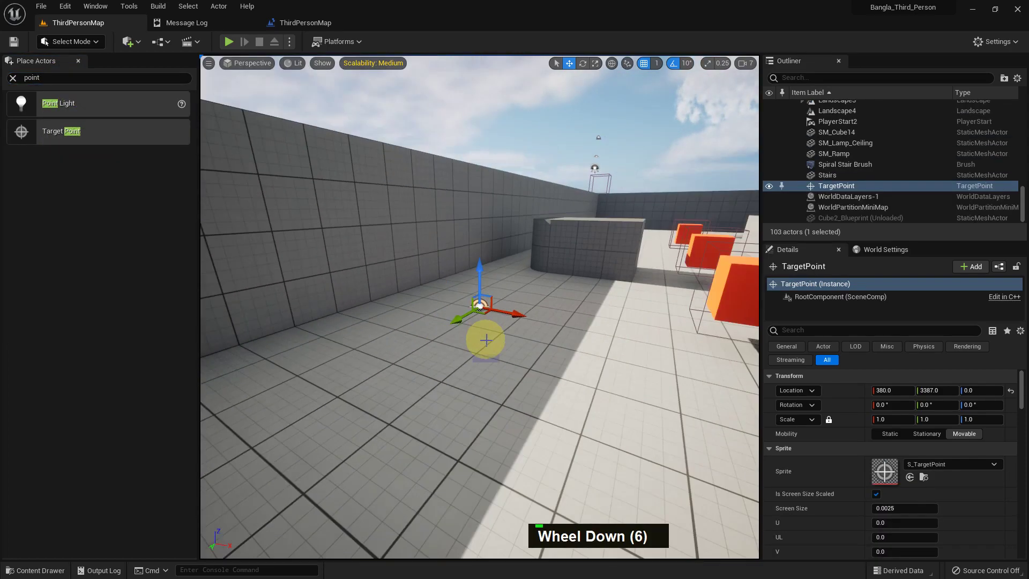
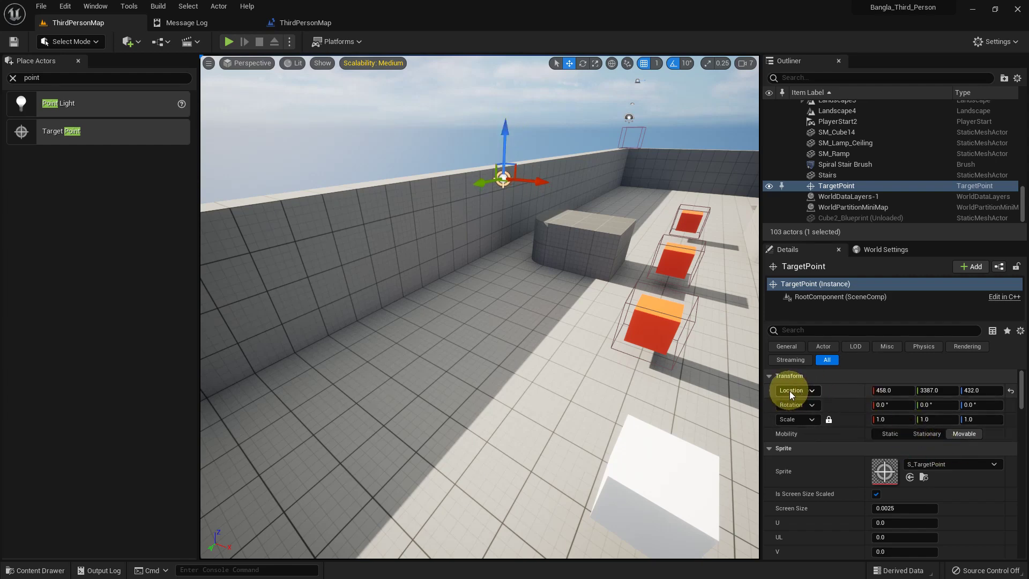
pyautogui.rightClick(799, 391)
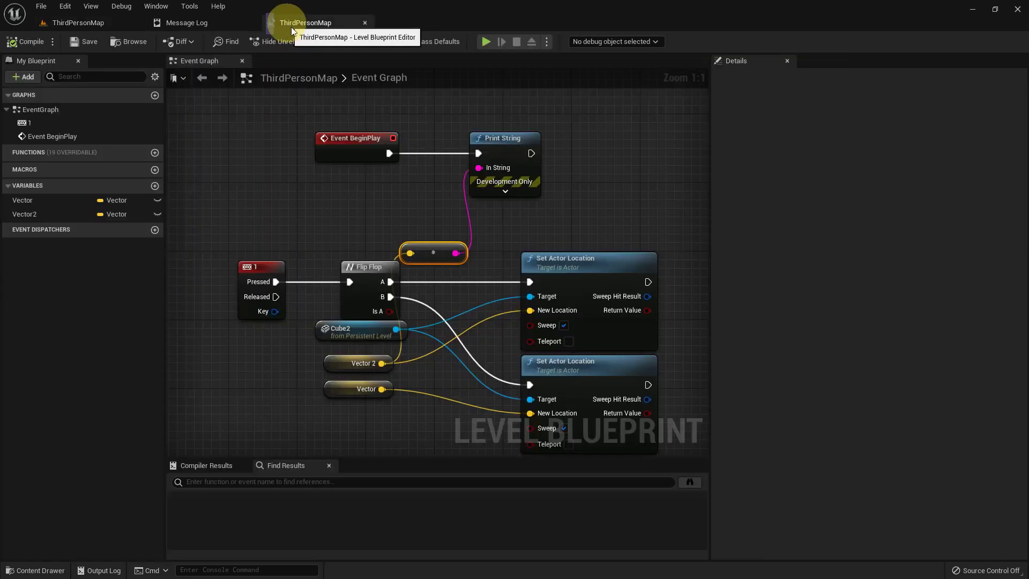
# - Box-select and delete the Set Actor Location cube-moving nodes
pyautogui.rightClick(482, 292)
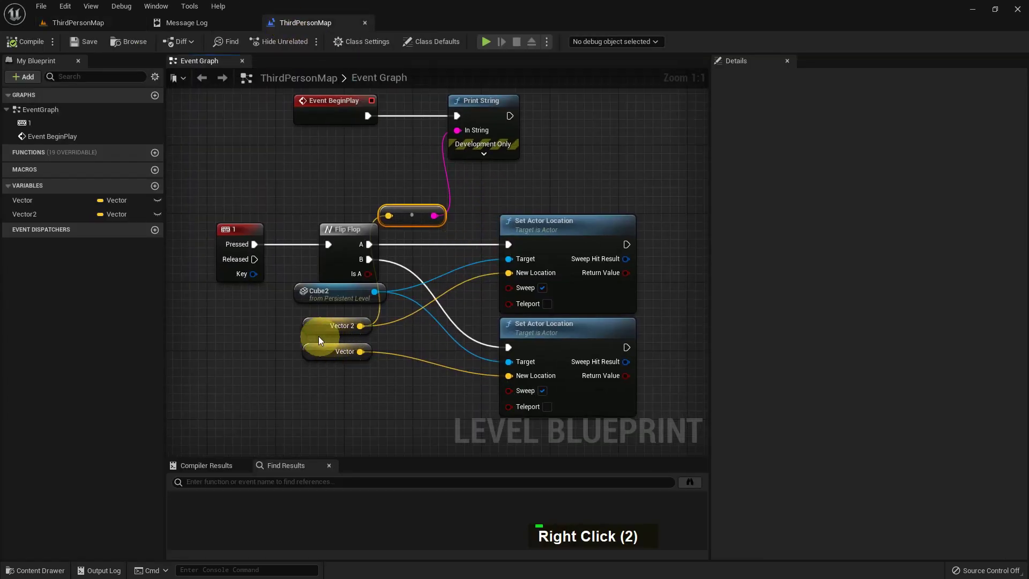
pyautogui.rightClick(745, 342)
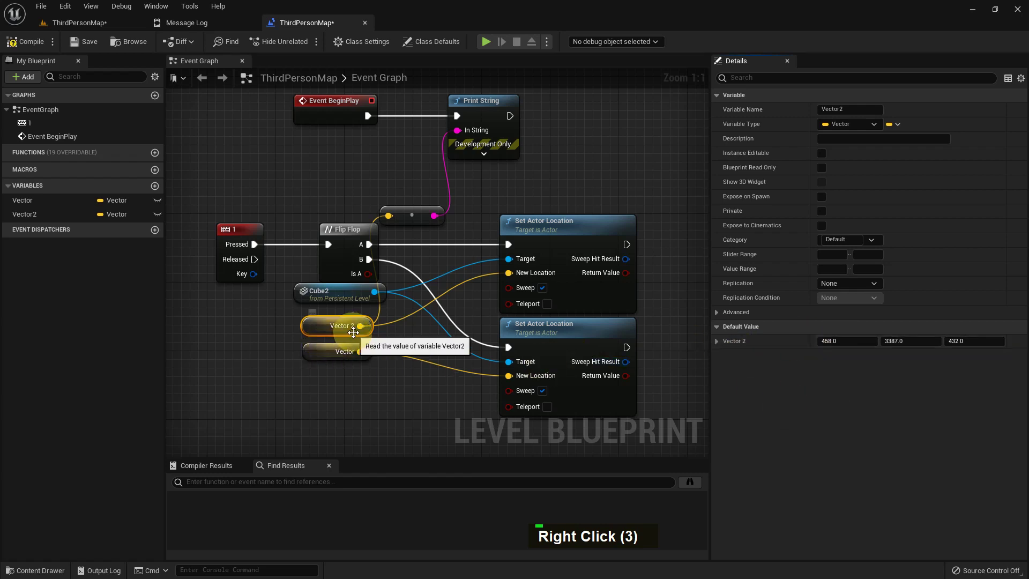
pyautogui.click(355, 329)
pyautogui.rightClick(360, 320)
pyautogui.scroll(-3)
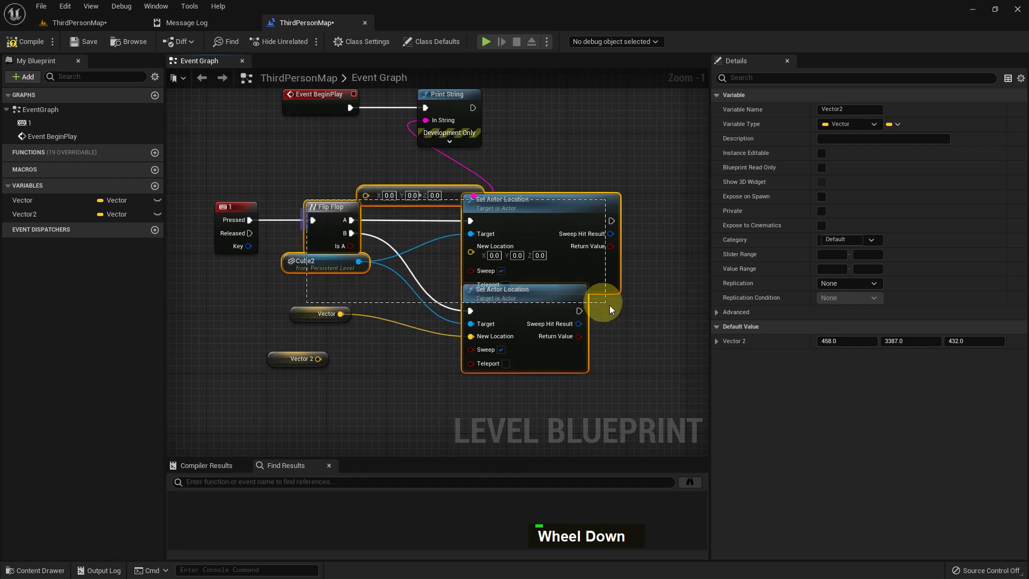
pyautogui.press('Delete')
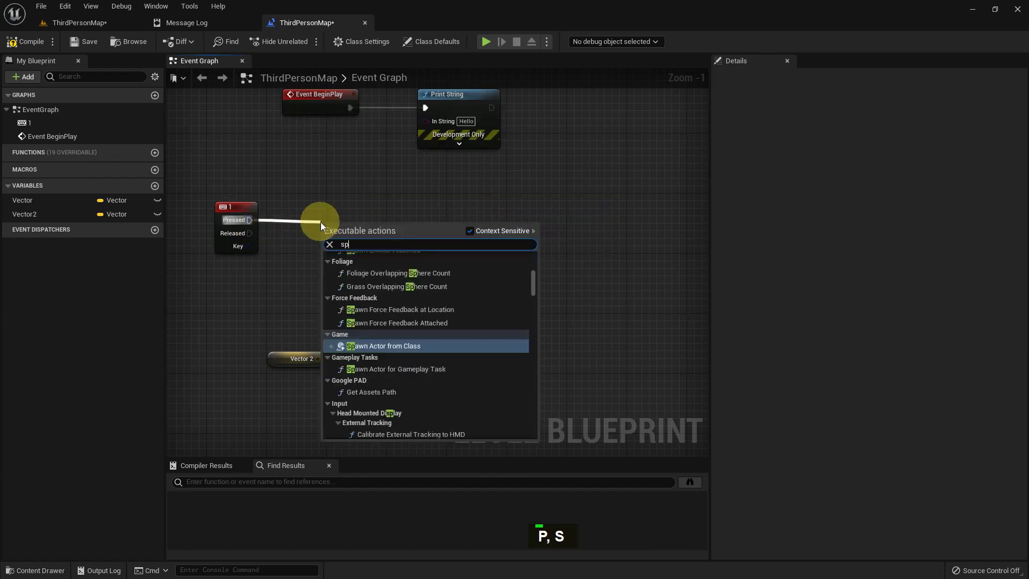
# - Add Spawn Actor from Class after 1 Pressed, with Class set to BP_ThirdPersonCharacter
pyautogui.write('N, W')
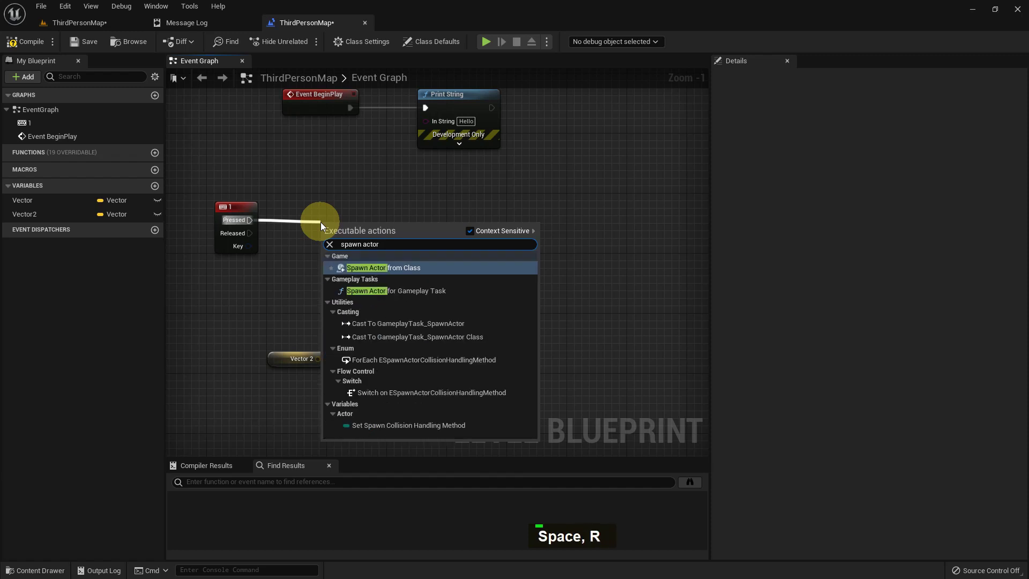
pyautogui.press('BackSpace')
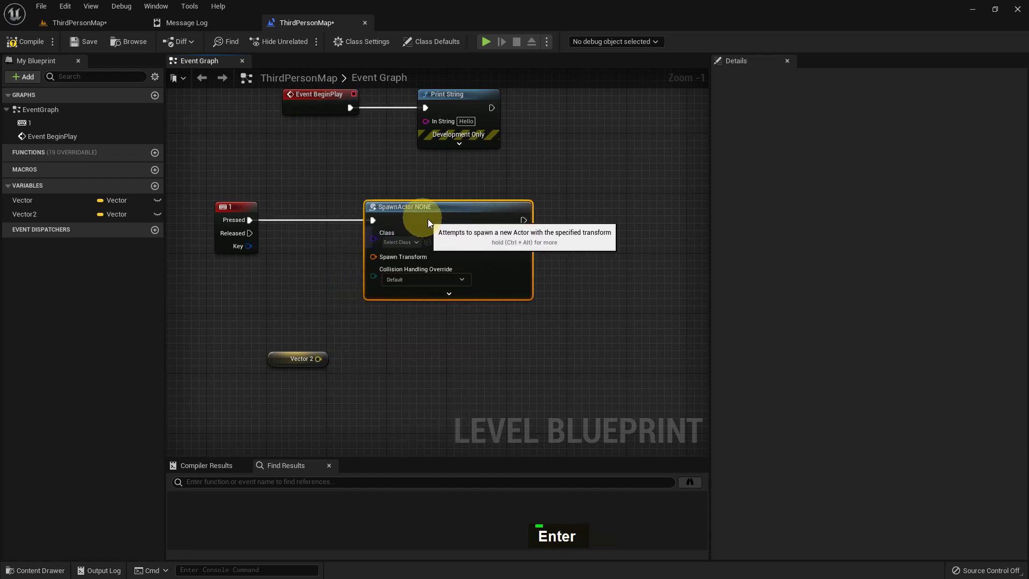
pyautogui.press('Return')
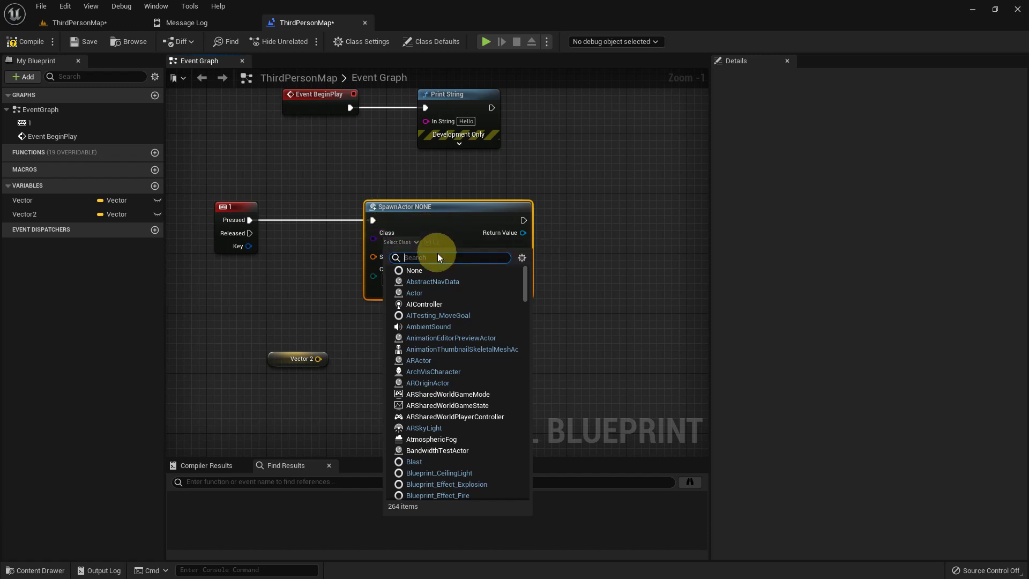
pyautogui.press('t')
pyautogui.write('H, T')
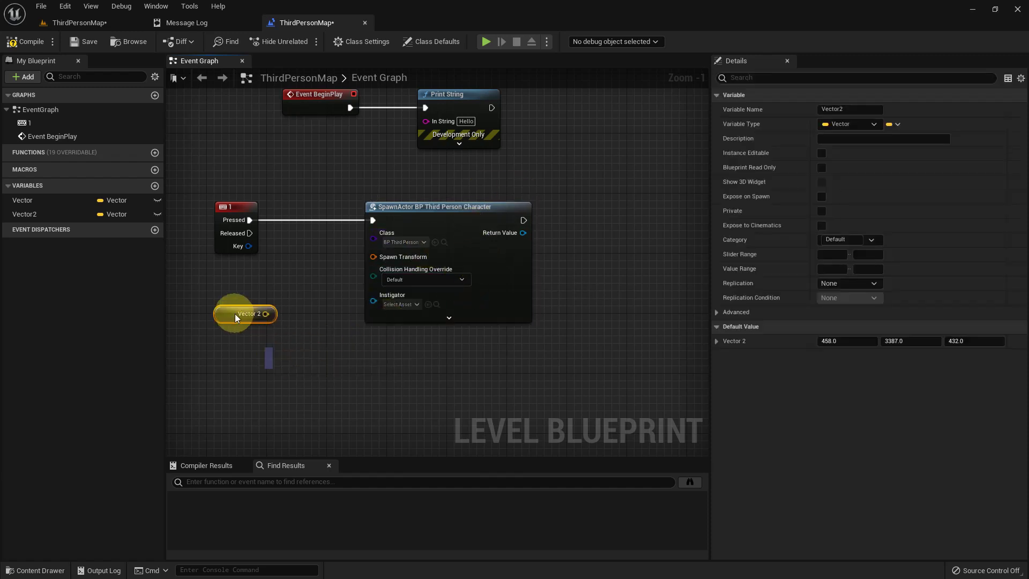
pyautogui.rightClick(380, 259)
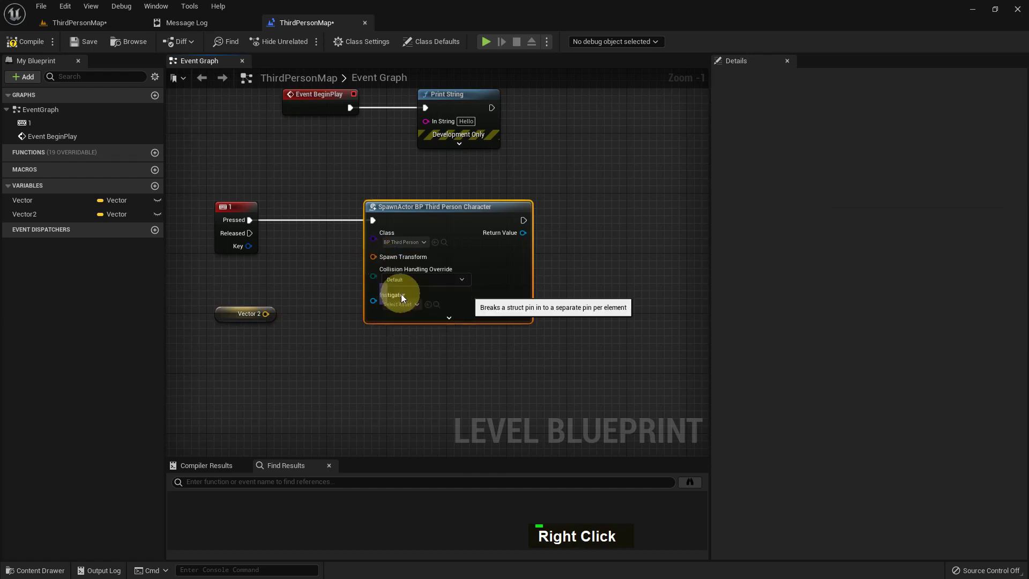
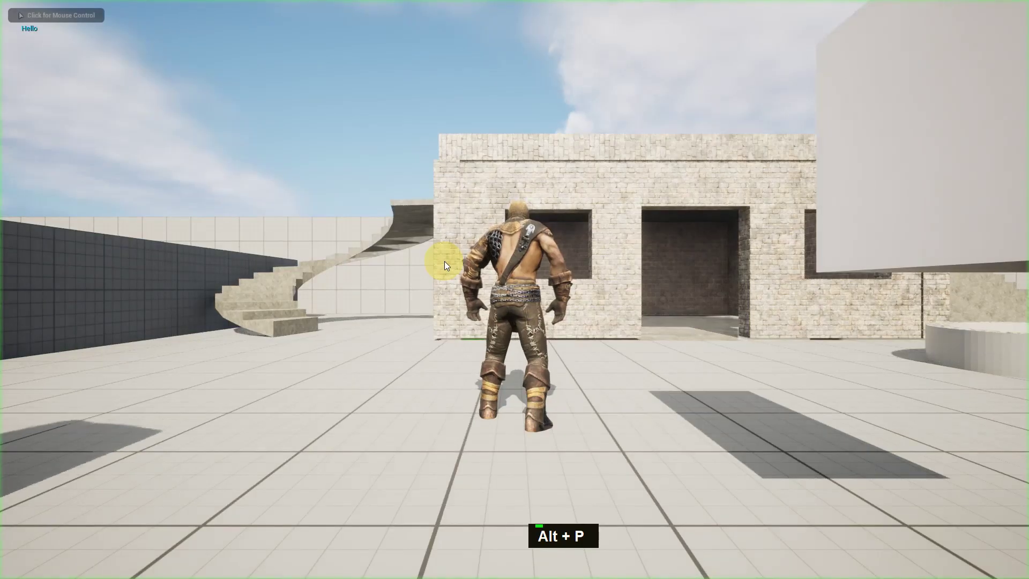
# - In Play mode, press 1 repeatedly to spawn a crowd of characters atop the wall while walking around
pyautogui.press('s')
pyautogui.press('1')
pyautogui.press('1')
pyautogui.press('1')
pyautogui.press('1')
pyautogui.press('1')
pyautogui.press('1')
pyautogui.press('1')
pyautogui.press('1')
pyautogui.press('1')
pyautogui.press('1')
pyautogui.press('1')
pyautogui.press('1')
pyautogui.press('1')
pyautogui.press('w')
pyautogui.press('s')
pyautogui.press('a')
pyautogui.press('a')
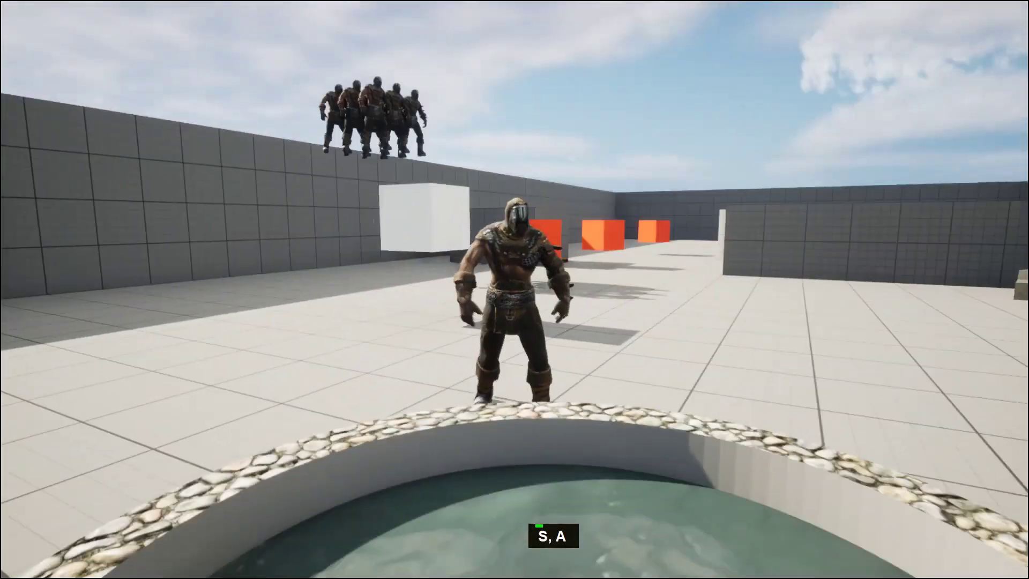
pyautogui.press('w')
pyautogui.press('w')
pyautogui.press('s')
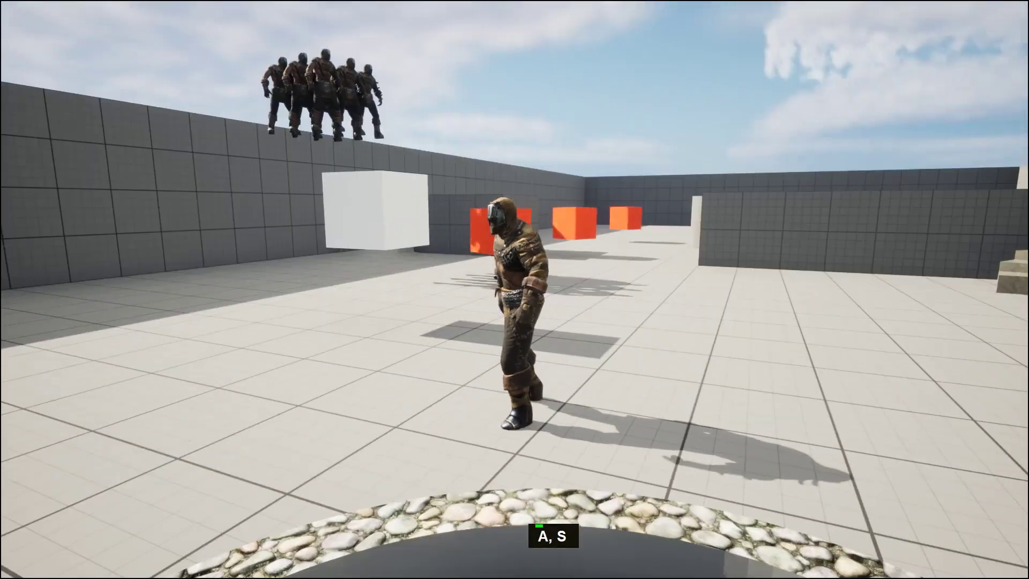